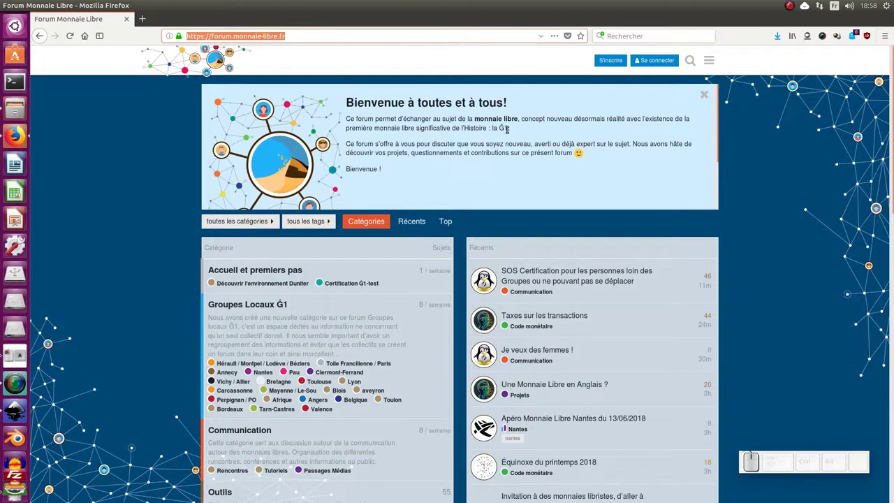
Hide the slogan, key and text layers so only the background and Ğ logo stay visible
{"action": "key", "text": "alt+Tab"}
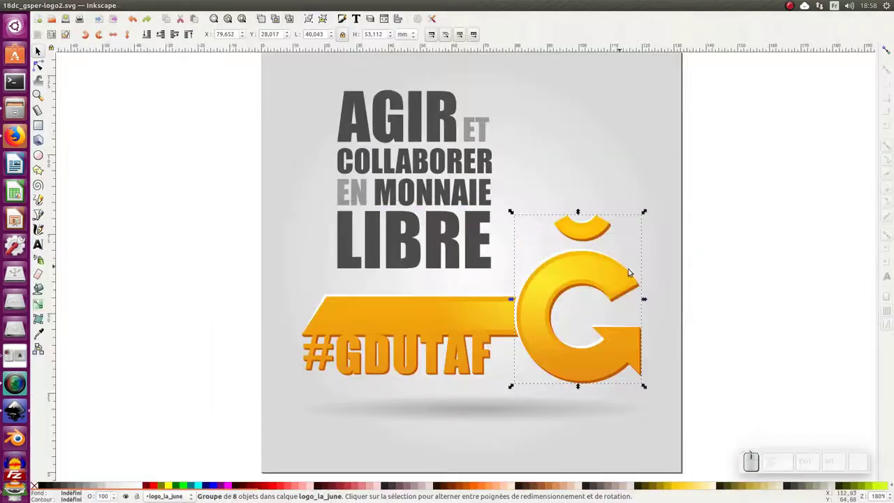
{"action": "left_click_drag", "start_coordinate": [744, 270], "coordinate": [386, 243]}
{"action": "left_click", "coordinate": [353, 239]}
{"action": "key", "text": "ctrl+shift+l"}
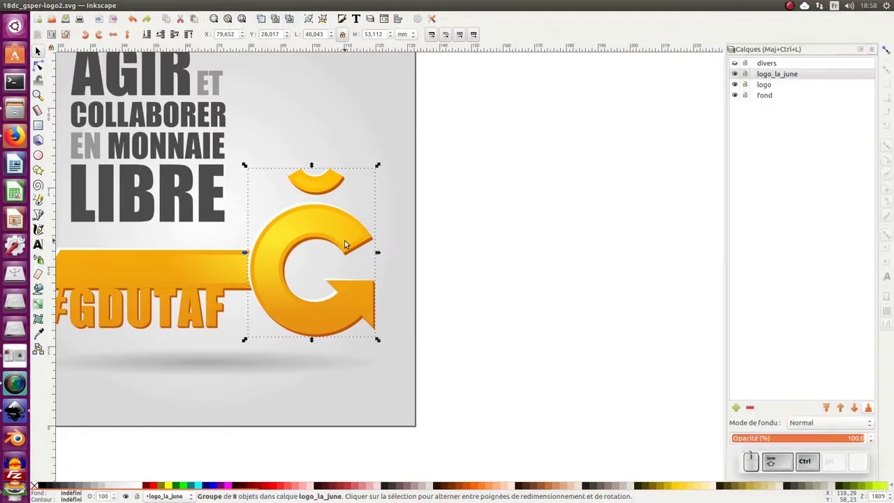
{"action": "left_click", "coordinate": [738, 74]}
{"action": "left_click", "coordinate": [739, 84]}
{"action": "left_click", "coordinate": [738, 74]}
{"action": "left_click", "coordinate": [524, 238]}
Fit the page in view and enlarge the Ğ logo group to fill more of the page
{"action": "key", "text": "KP_Subtract"}
{"action": "left_click", "coordinate": [422, 228]}
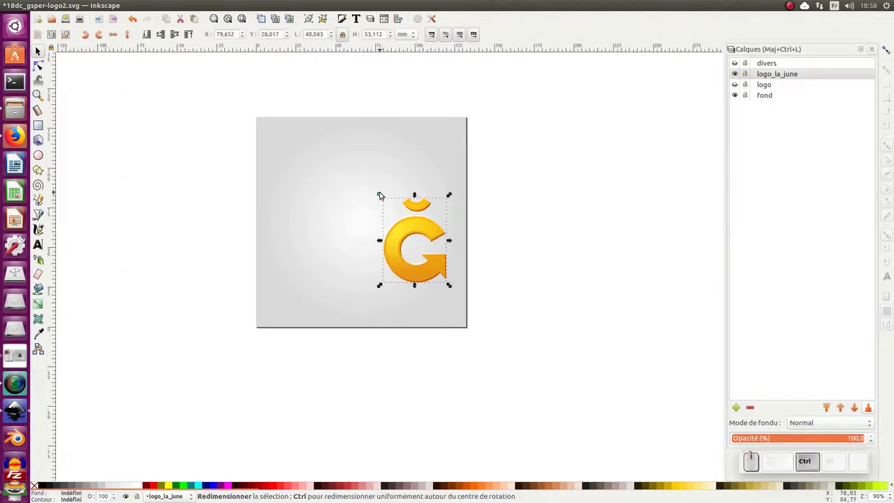
{"action": "left_click_drag", "start_coordinate": [382, 195], "coordinate": [350, 156]}
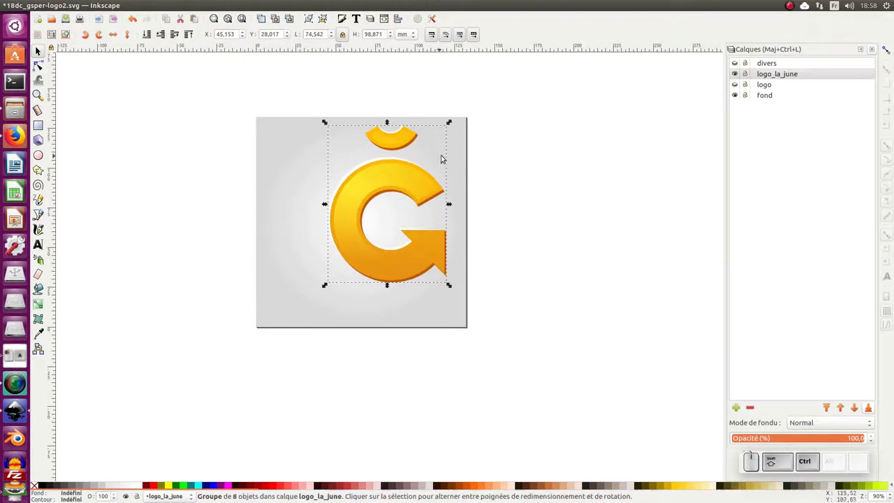
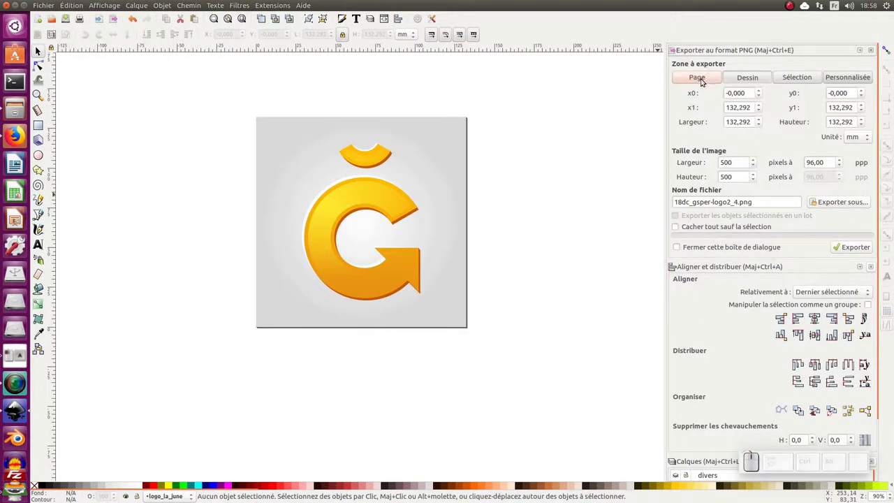
Export the whole page as a PNG named modele on the Desktop
{"action": "left_click", "coordinate": [705, 77]}
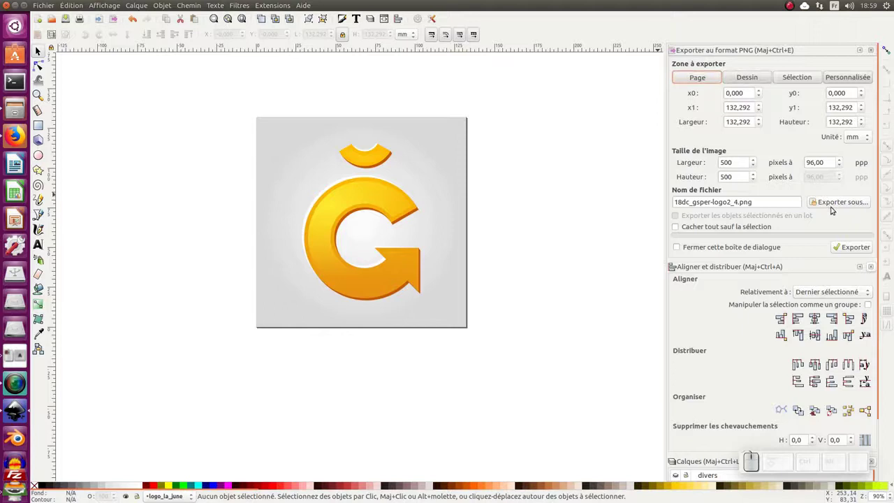
{"action": "left_click", "coordinate": [850, 203]}
{"action": "left_click", "coordinate": [294, 225]}
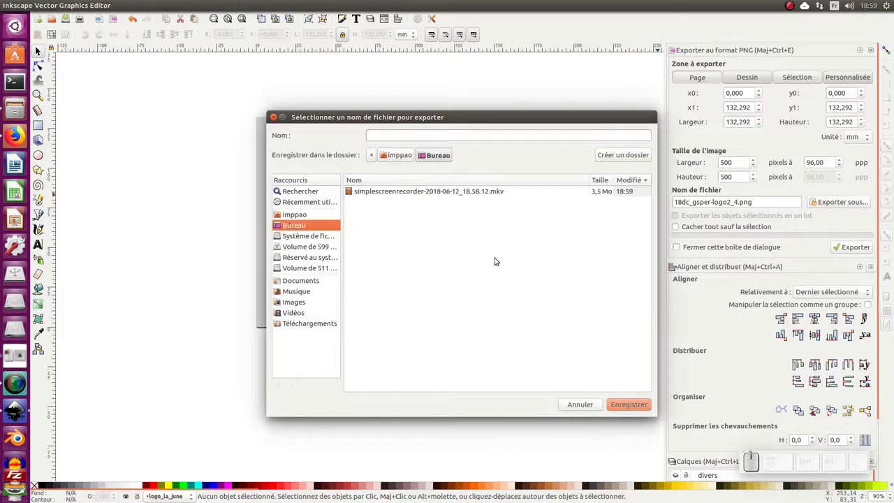
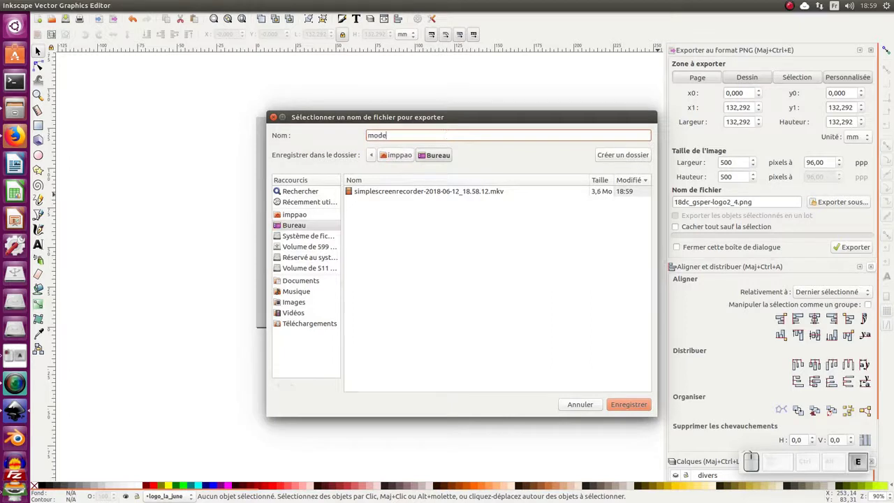
{"action": "key", "text": "e"}
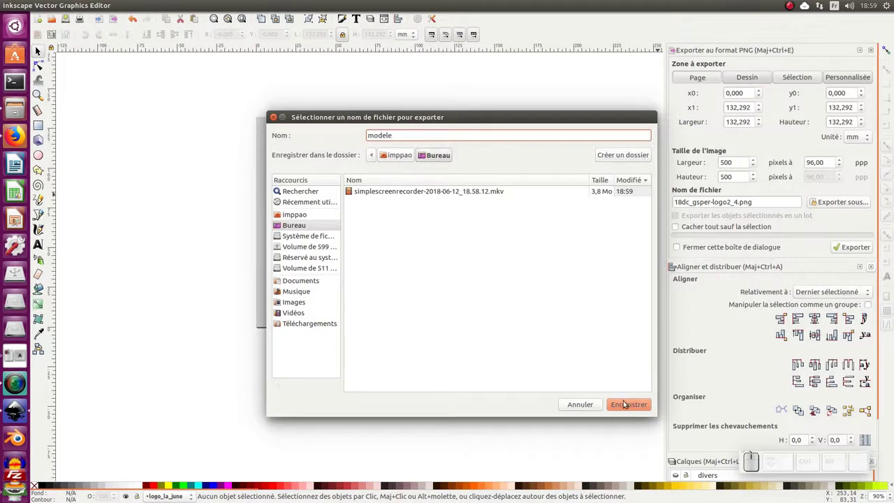
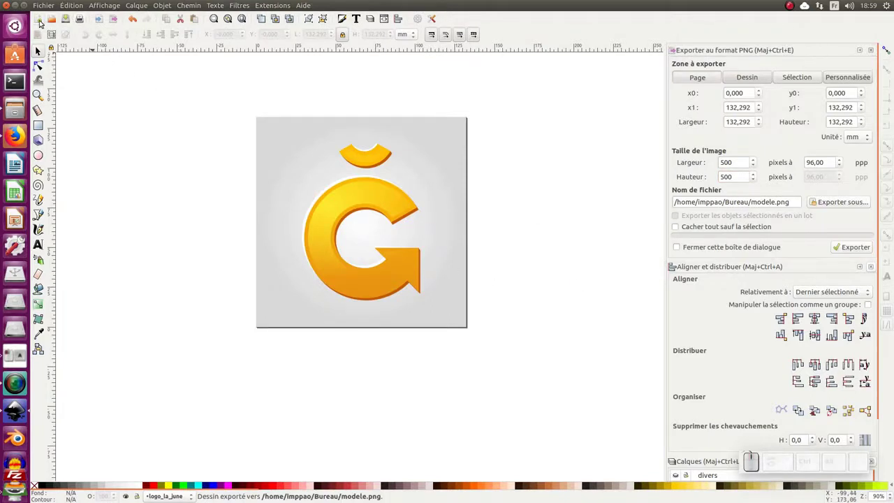
Start a new document and import modele.png as an embedded image onto the page
{"action": "left_click", "coordinate": [48, 5]}
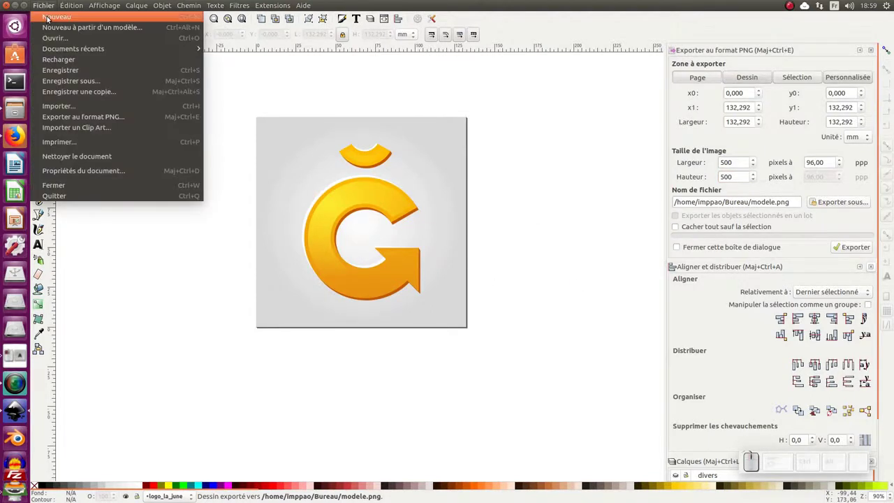
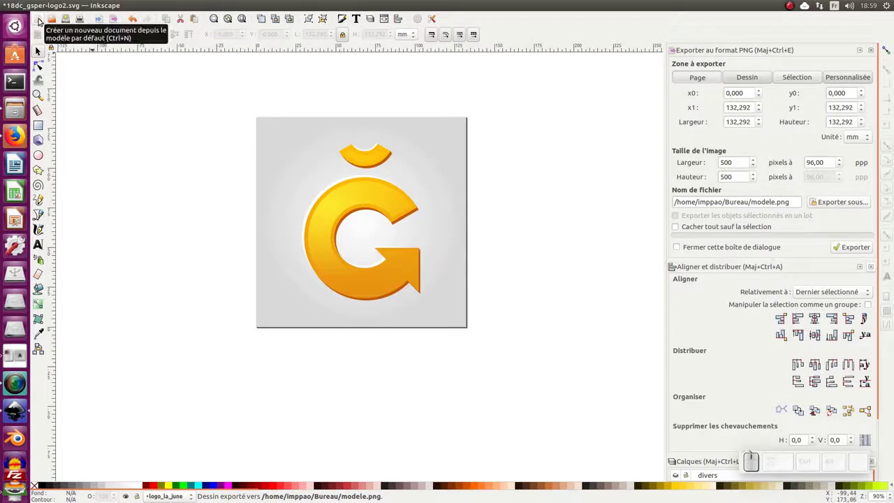
{"action": "left_click", "coordinate": [41, 18]}
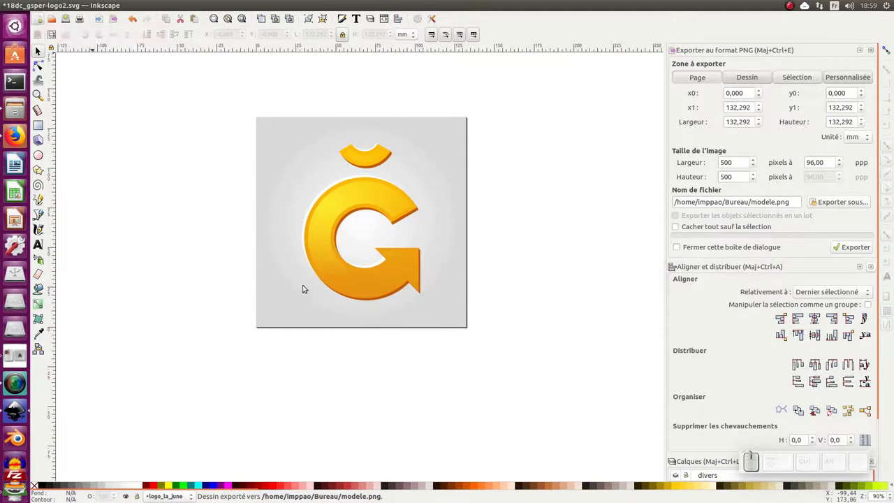
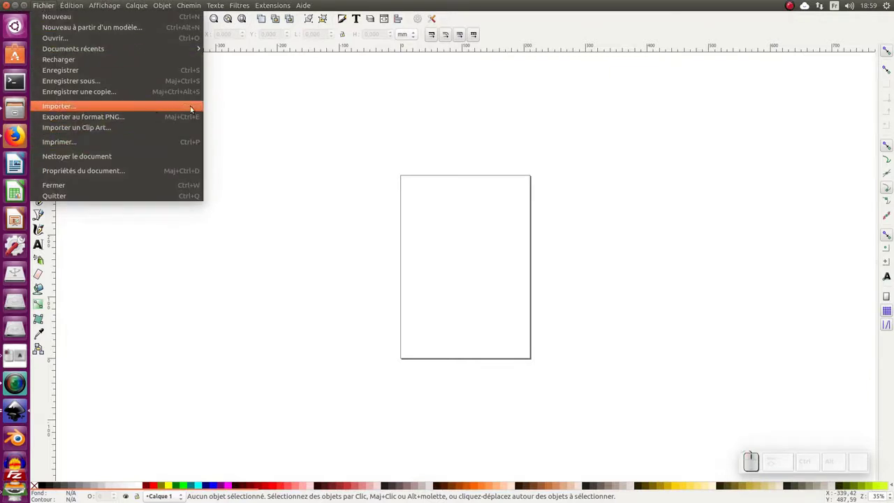
{"action": "left_click", "coordinate": [191, 109]}
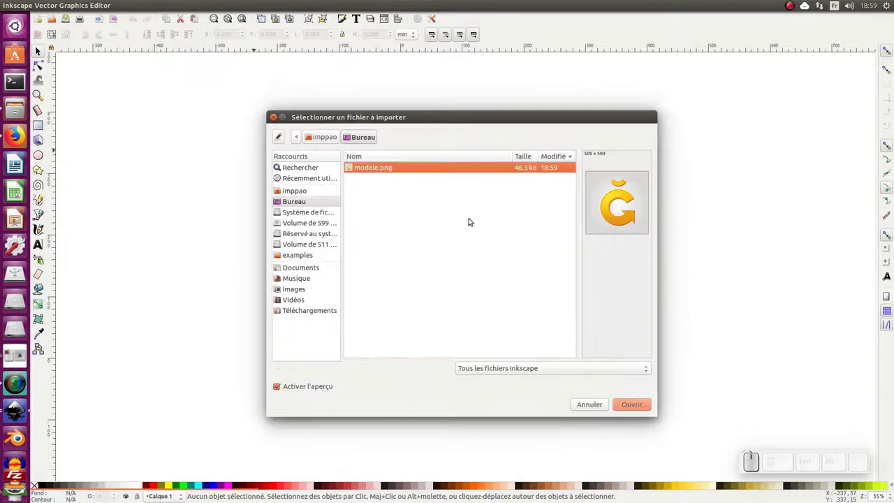
{"action": "left_click", "coordinate": [380, 170]}
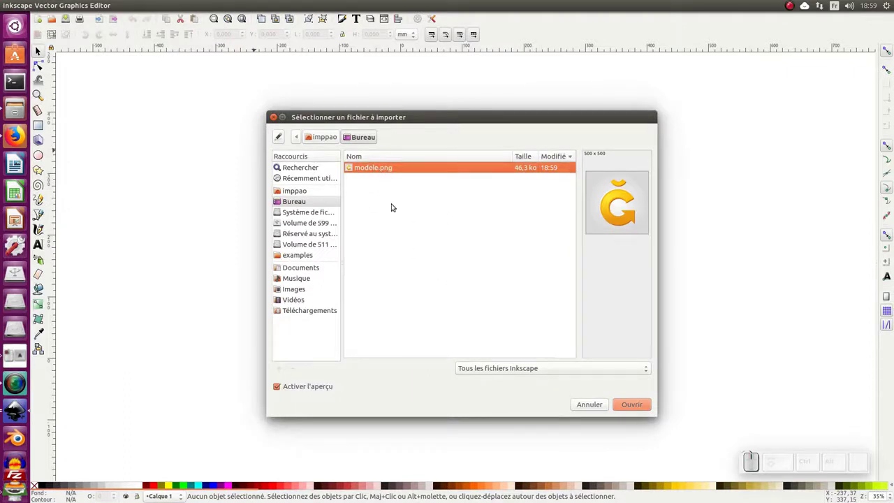
{"action": "left_click", "coordinate": [637, 404]}
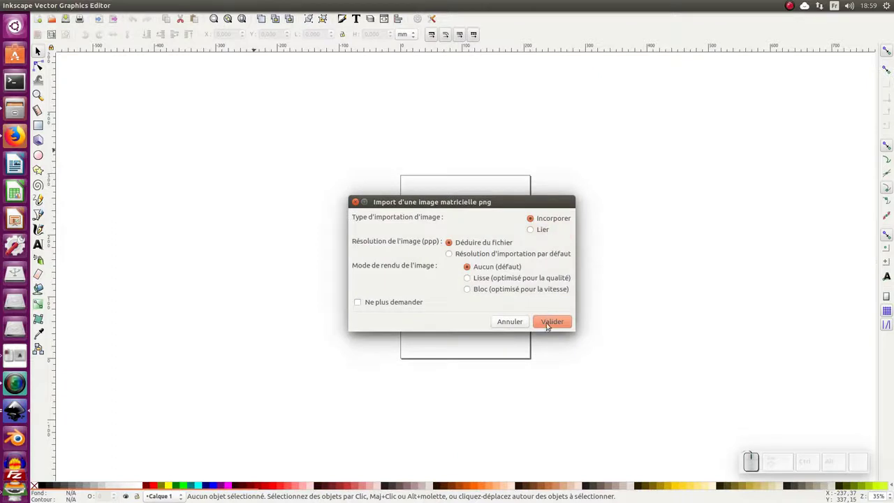
{"action": "left_click", "coordinate": [549, 323]}
{"action": "left_click_drag", "start_coordinate": [559, 318], "coordinate": [553, 245]}
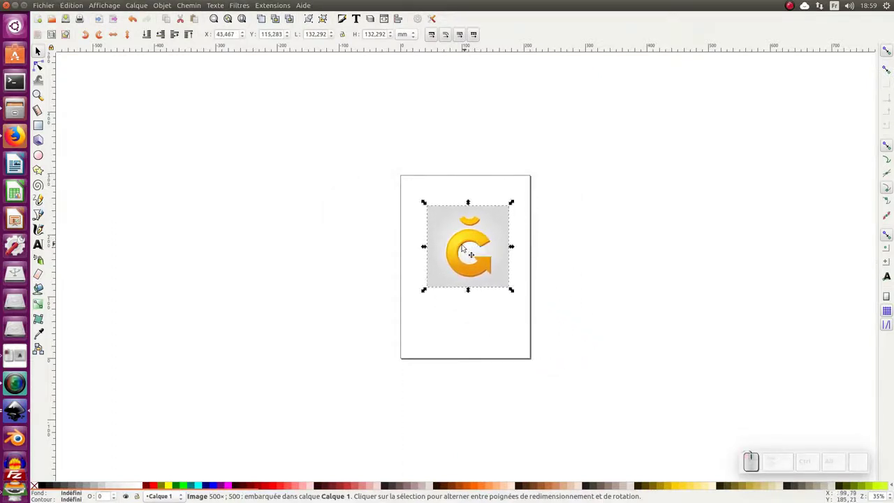
Move the Ğ image to the top of the page and zoom in until it fills the window
{"action": "left_click", "coordinate": [41, 54]}
{"action": "left_click_drag", "start_coordinate": [465, 238], "coordinate": [486, 208]}
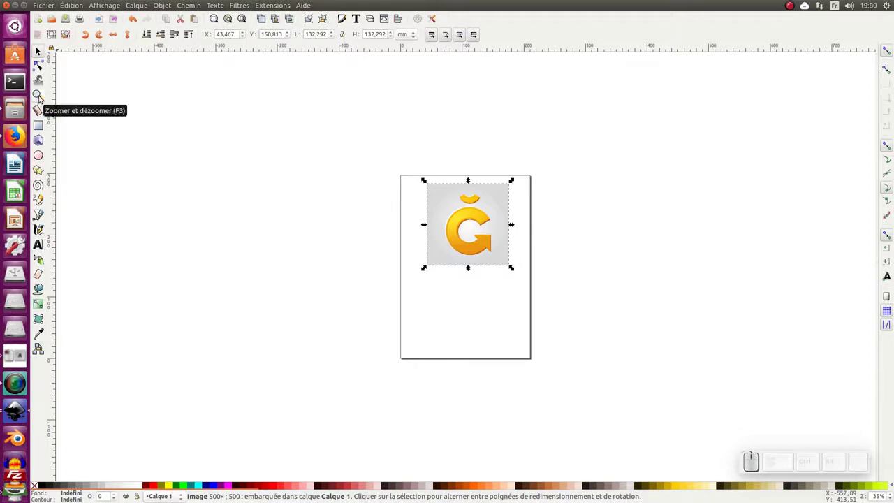
{"action": "left_click", "coordinate": [43, 93]}
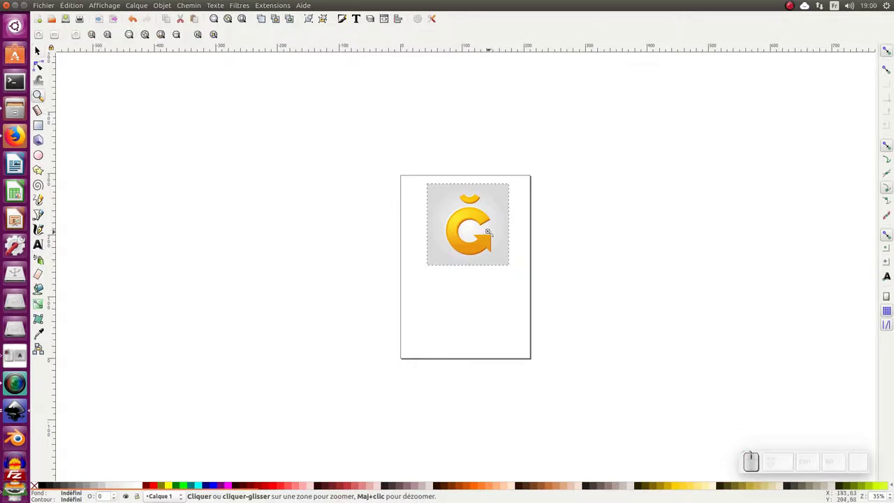
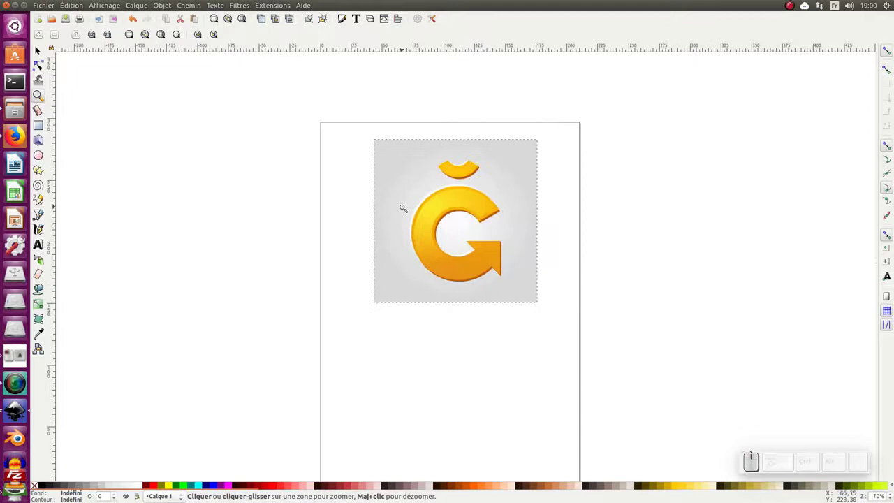
{"action": "key", "text": "KP_1"}
{"action": "key", "text": "KP_2"}
{"action": "key", "text": "KP_3"}
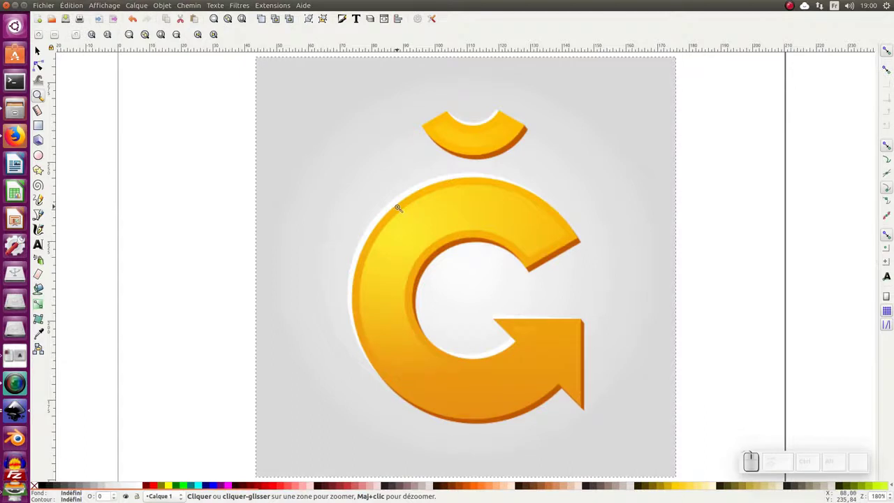
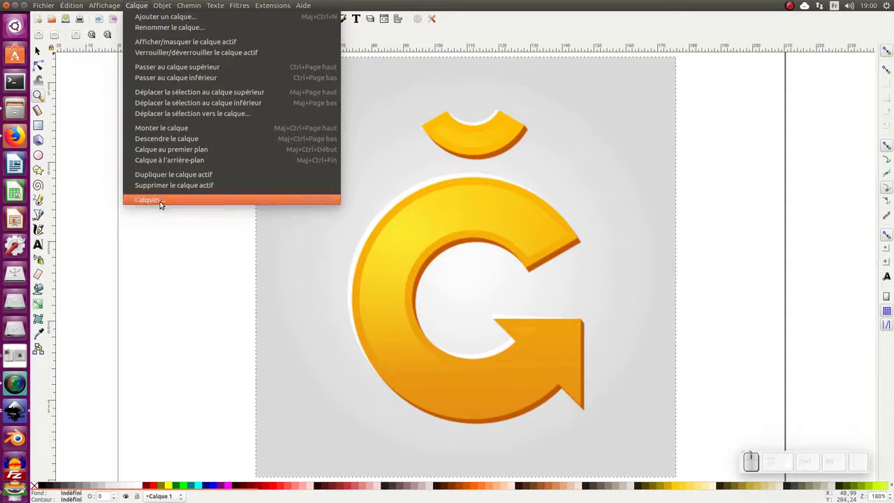
Rename the existing layer to modele in the Layers list
{"action": "left_click", "coordinate": [161, 201]}
{"action": "left_click", "coordinate": [780, 65]}
{"action": "left_click", "coordinate": [776, 63]}
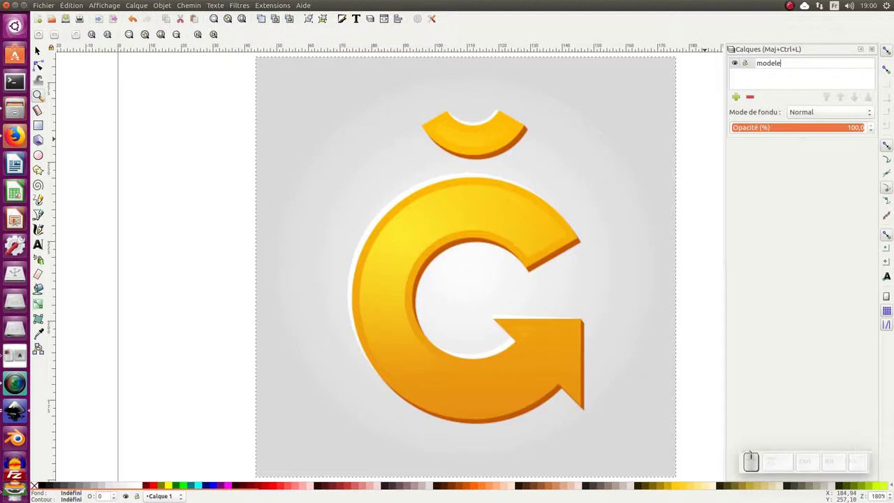
{"action": "key", "text": "Return"}
{"action": "left_click", "coordinate": [748, 64]}
Add a new layer and enter its name logo la june
{"action": "left_click", "coordinate": [739, 100]}
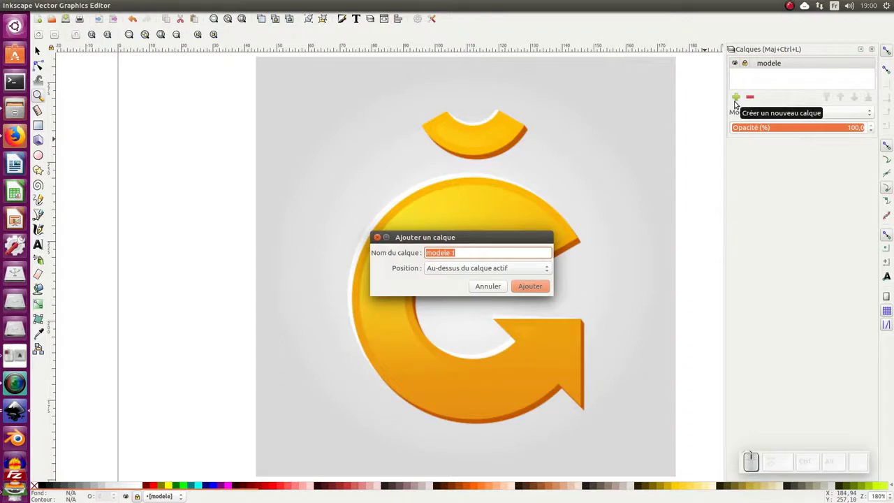
{"action": "key", "text": "o"}
{"action": "key", "text": "space"}
{"action": "key", "text": "space"}
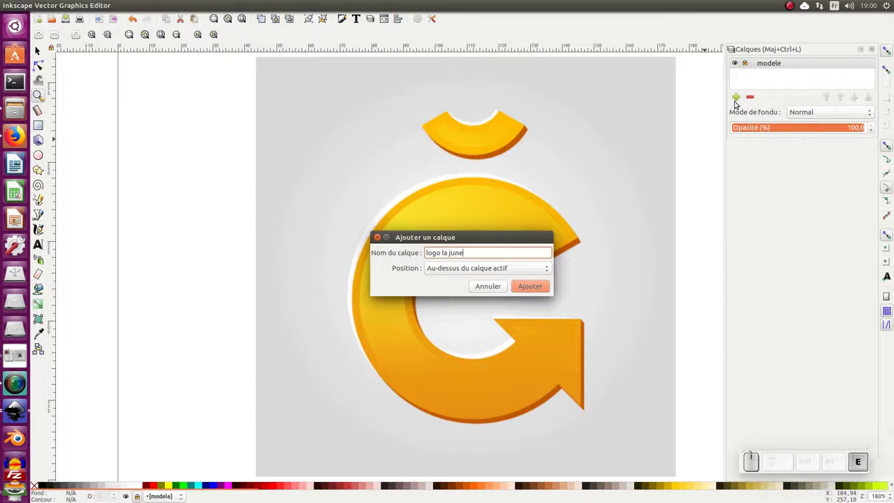
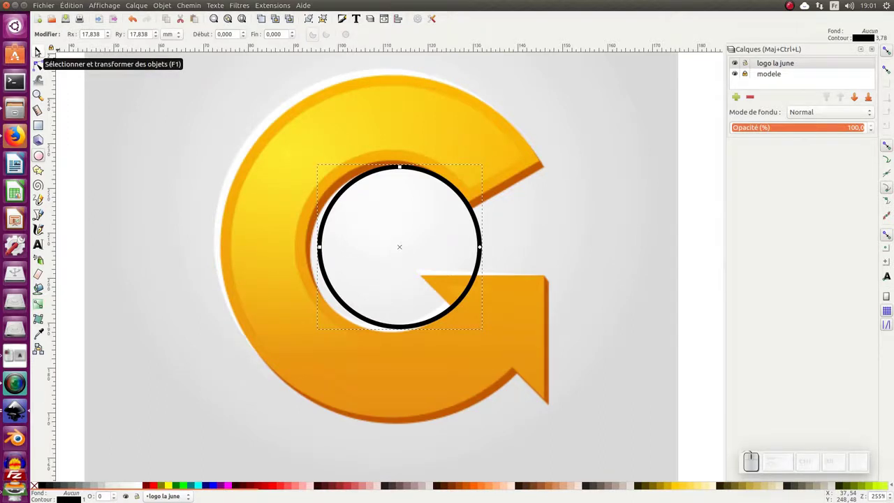
Centre the circle in the G's hole, roughly size it and thin its outline to 0.25 mm
{"action": "key", "text": "F1"}
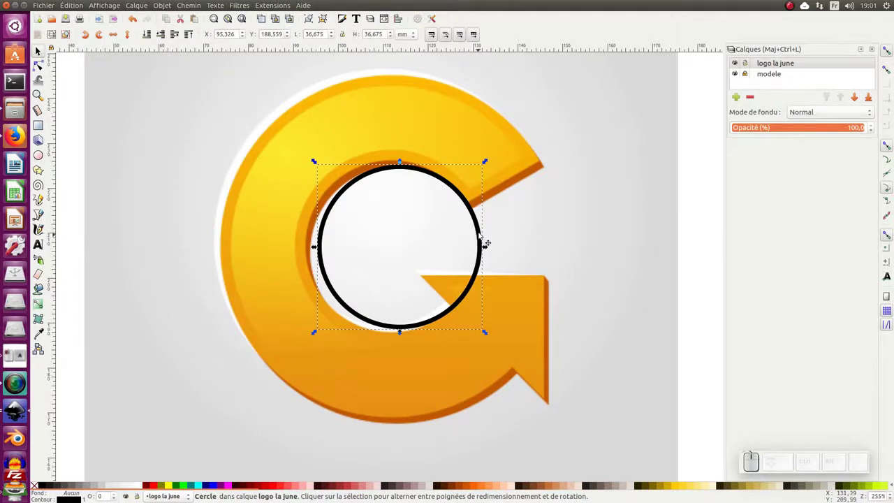
{"action": "left_click_drag", "start_coordinate": [486, 238], "coordinate": [380, 264]}
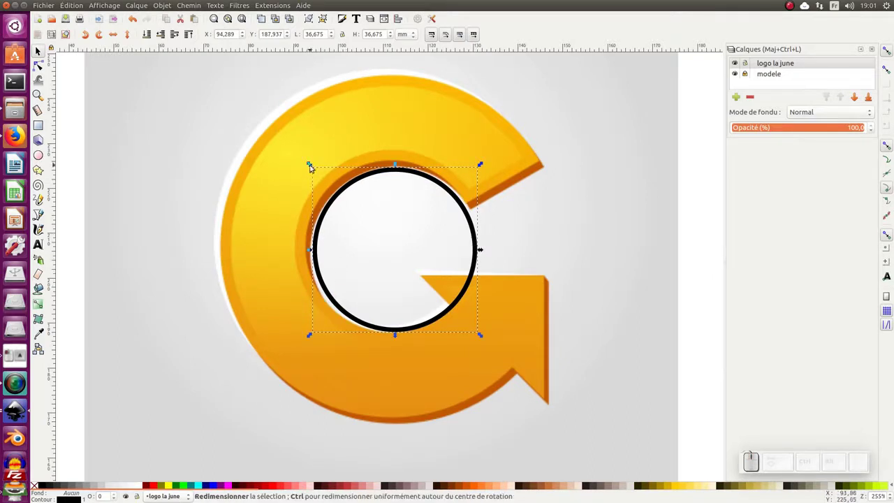
{"action": "left_click_drag", "start_coordinate": [315, 165], "coordinate": [306, 192]}
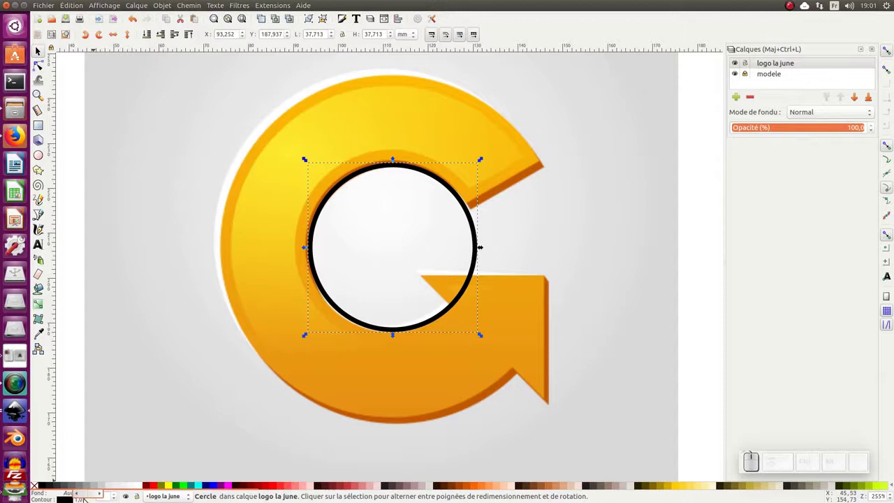
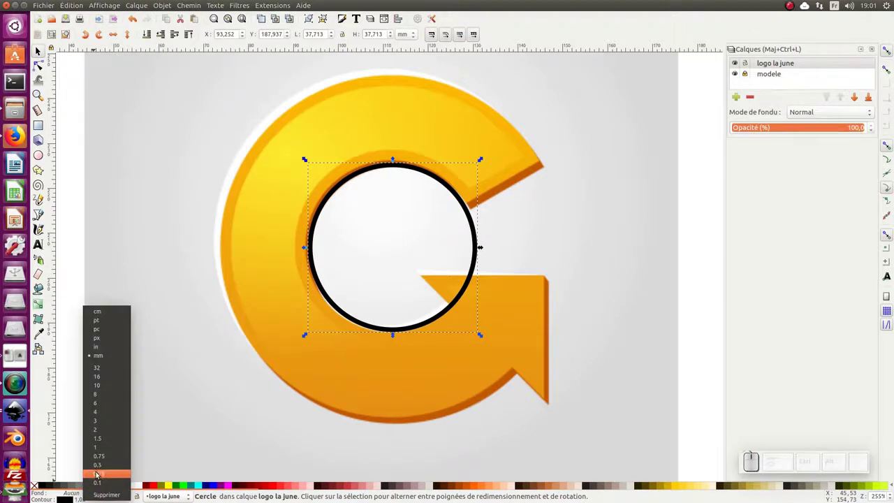
{"action": "left_click", "coordinate": [97, 476]}
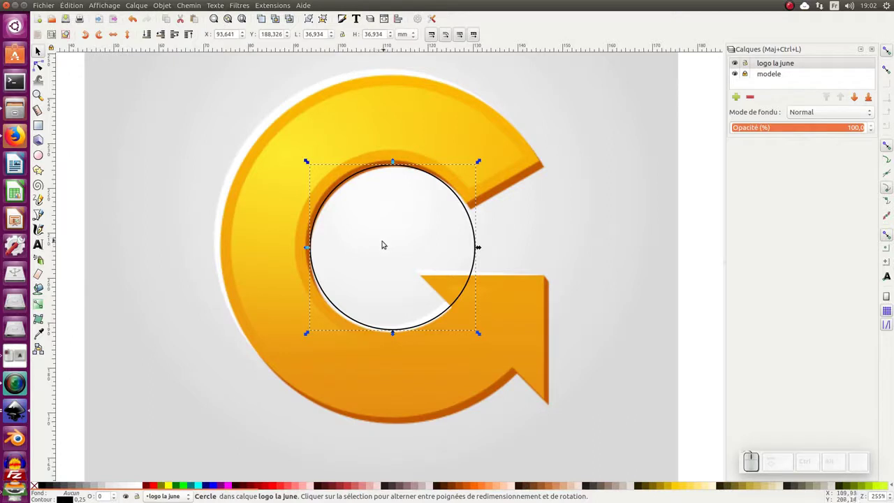
{"action": "middle_click", "coordinate": [385, 241]}
{"action": "middle_click", "coordinate": [387, 245]}
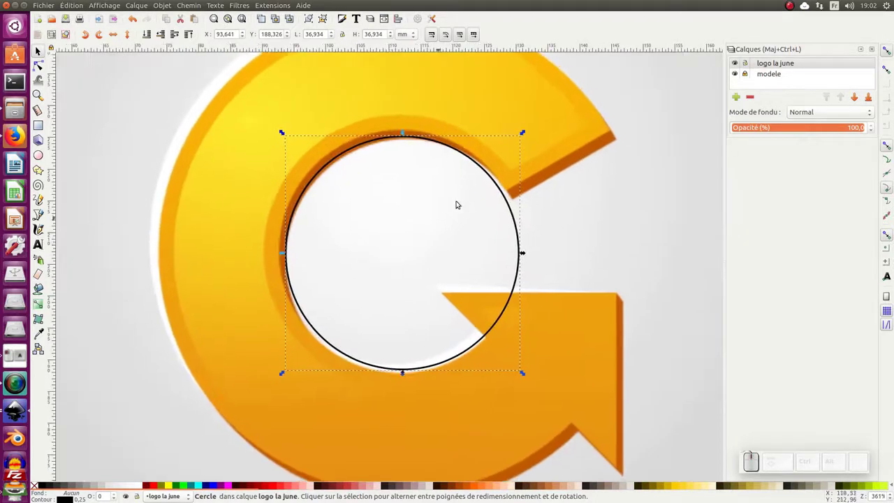
{"action": "left_click_drag", "start_coordinate": [517, 214], "coordinate": [525, 185]}
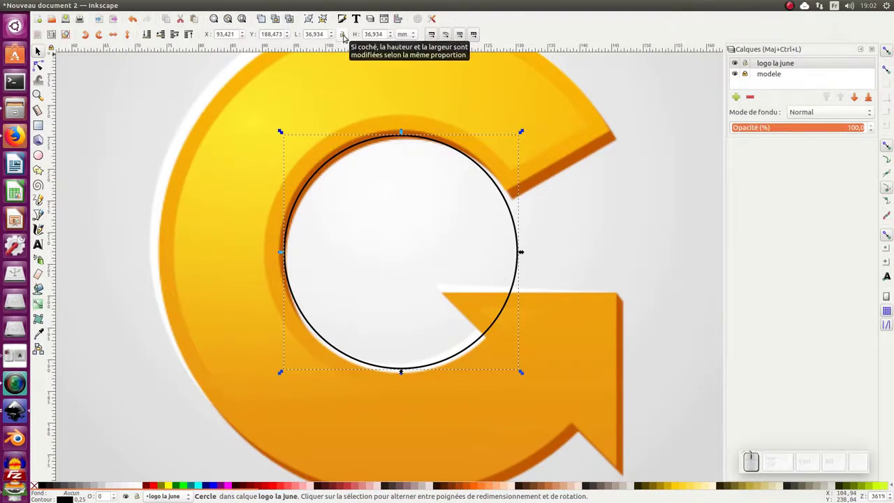
Lock width/height and stretch the circle's sides until it exactly matches the hole's edge
{"action": "left_click", "coordinate": [345, 37]}
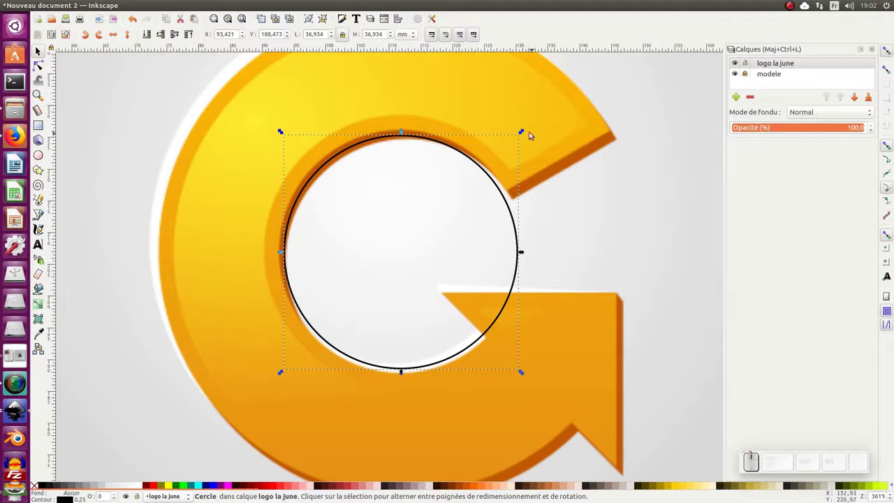
{"action": "left_click_drag", "start_coordinate": [527, 132], "coordinate": [351, 204]}
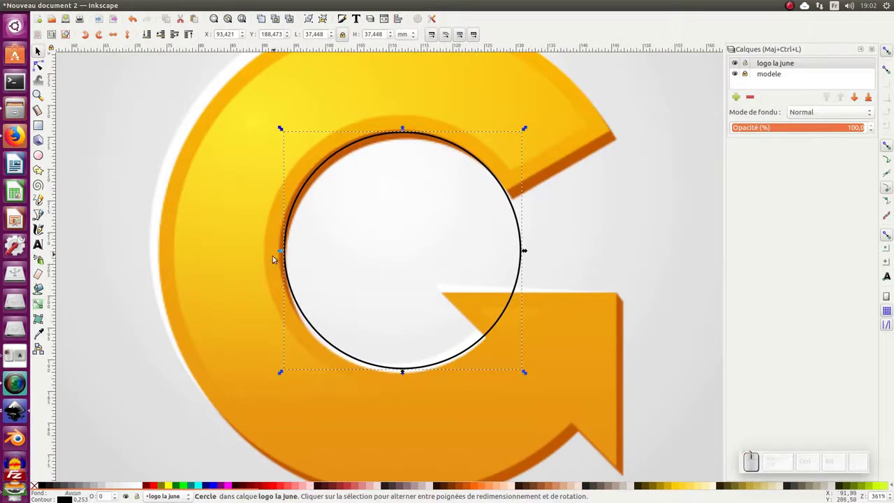
{"action": "left_click_drag", "start_coordinate": [285, 252], "coordinate": [368, 400]}
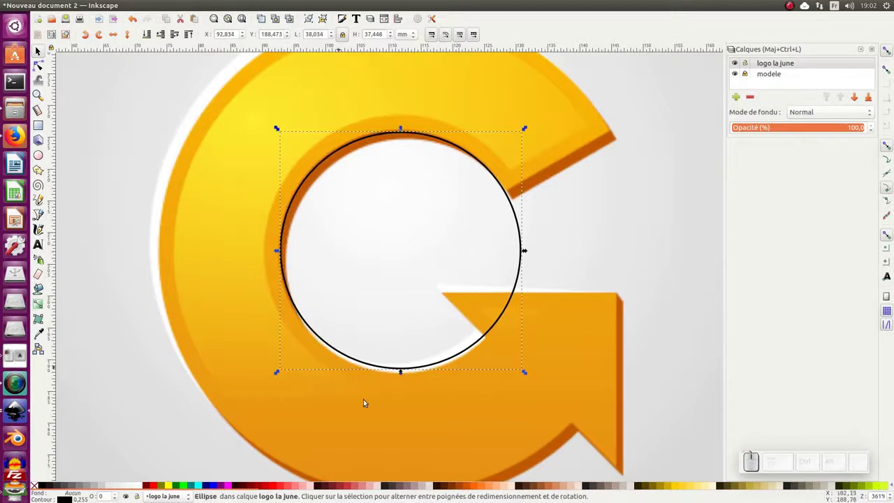
{"action": "left_click_drag", "start_coordinate": [405, 372], "coordinate": [519, 271]}
{"action": "left_click_drag", "start_coordinate": [530, 251], "coordinate": [403, 140]}
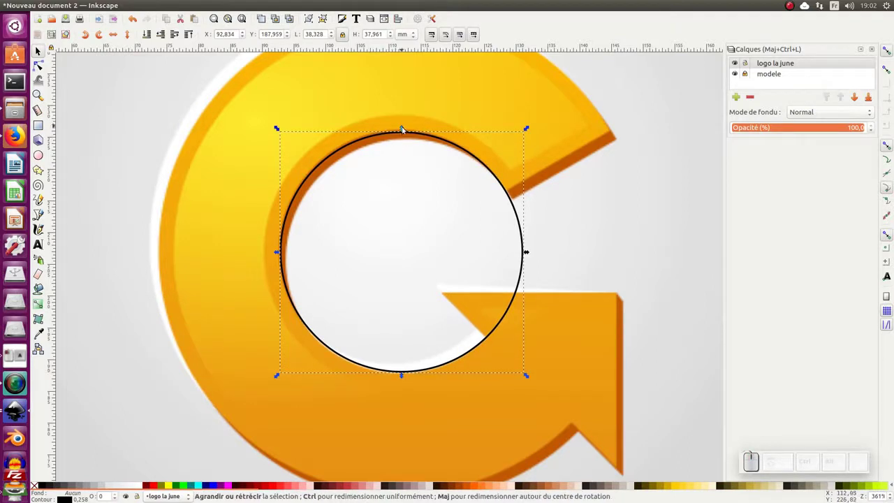
{"action": "left_click_drag", "start_coordinate": [406, 129], "coordinate": [302, 250]}
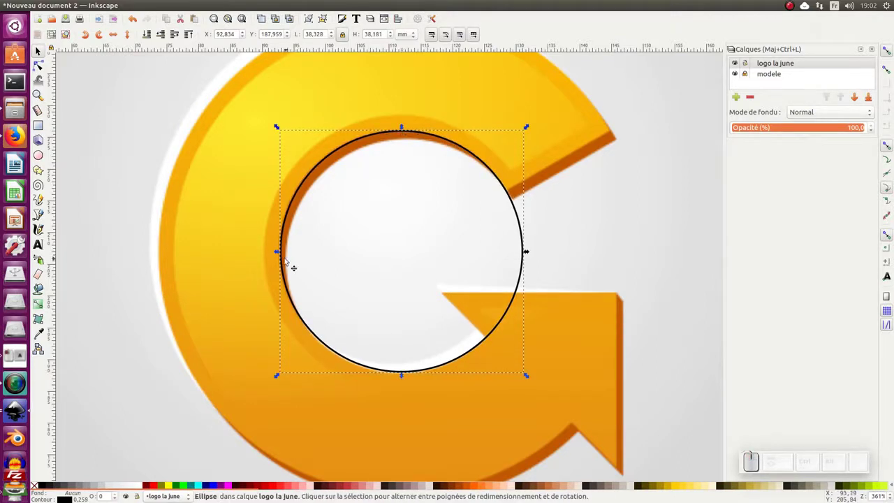
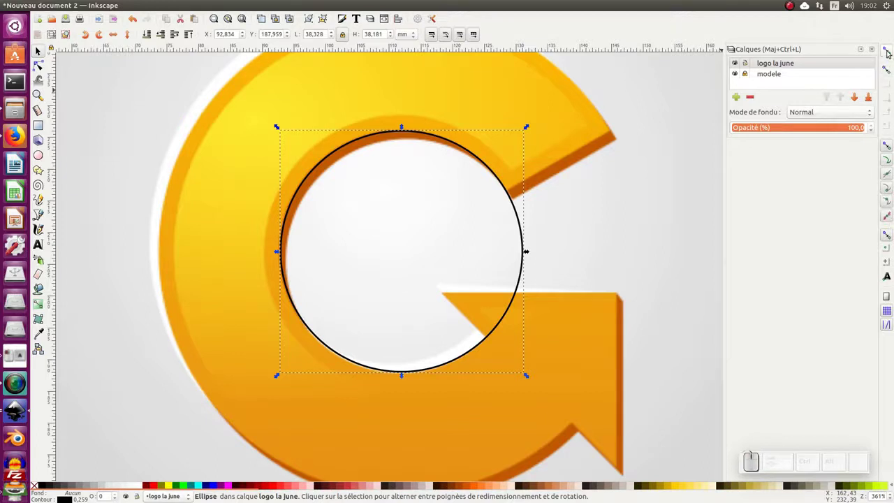
{"action": "left_click", "coordinate": [888, 53]}
{"action": "left_click", "coordinate": [892, 50]}
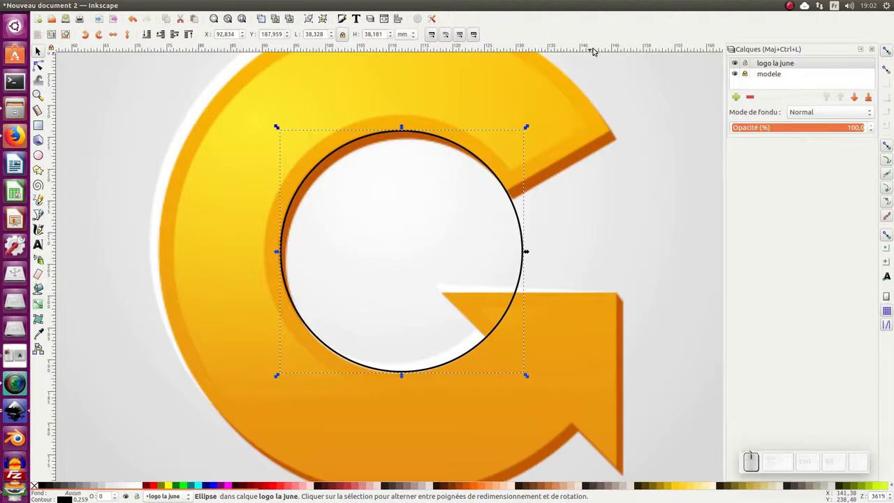
Place horizontal and vertical guides through the circle's centre and duplicate the circle
{"action": "left_click_drag", "start_coordinate": [585, 49], "coordinate": [522, 252]}
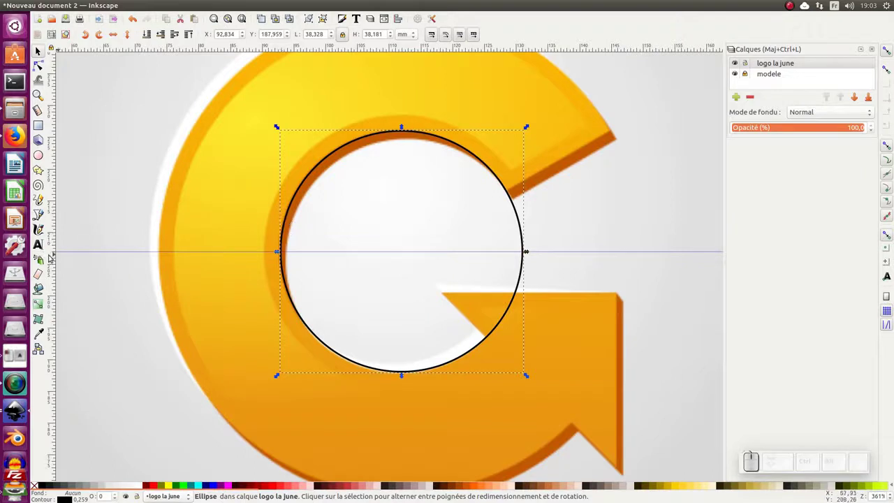
{"action": "left_click_drag", "start_coordinate": [55, 269], "coordinate": [411, 321]}
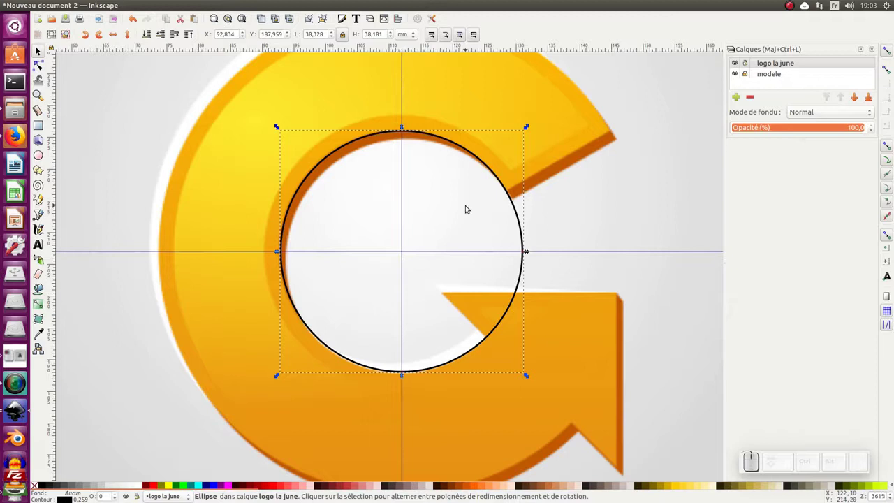
{"action": "key", "text": "KP_Subtract"}
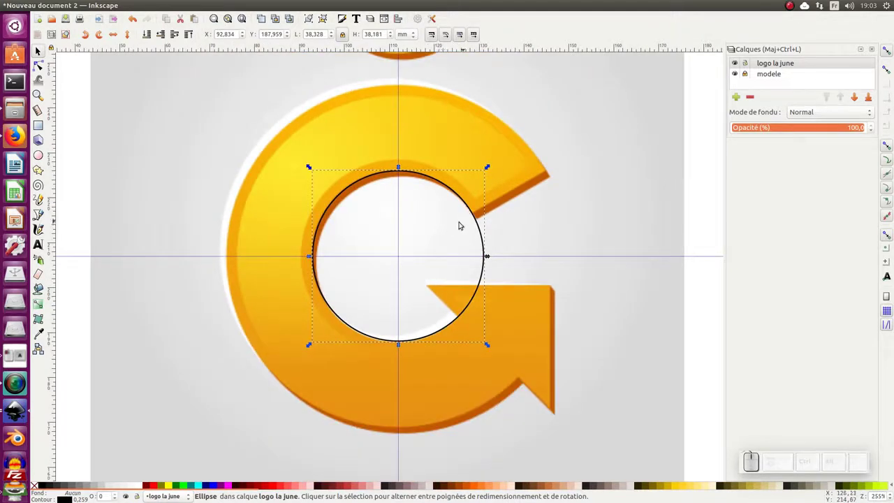
{"action": "left_click_drag", "start_coordinate": [429, 232], "coordinate": [448, 200]}
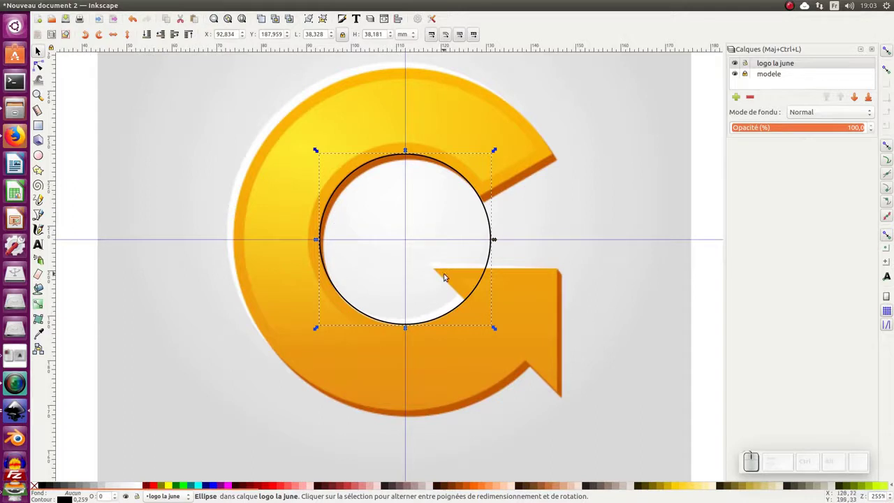
{"action": "key", "text": "ctrl+d"}
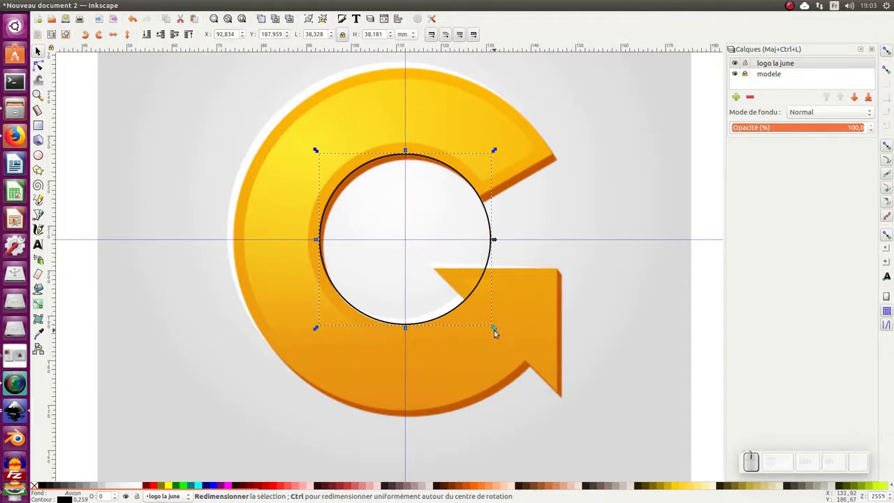
Scale the duplicated circle from its centre out to the G's outer edge
{"action": "left_click_drag", "start_coordinate": [500, 330], "coordinate": [586, 440]}
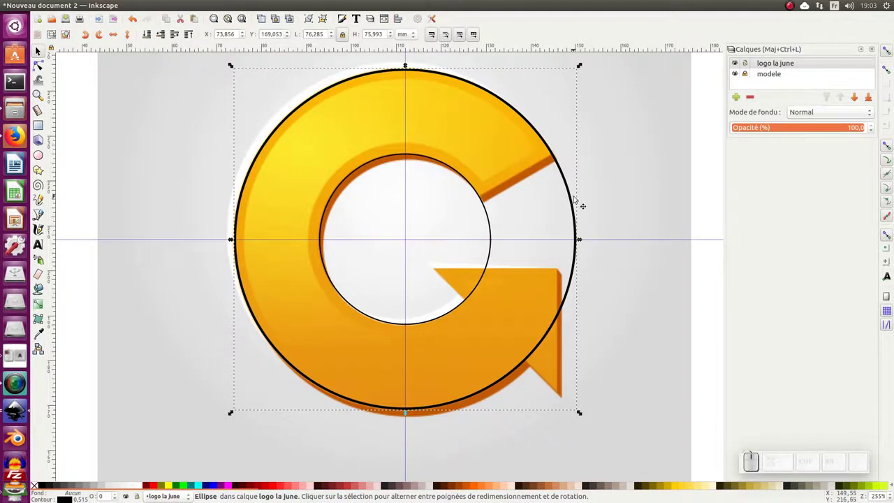
{"action": "key", "text": "ctrl+z"}
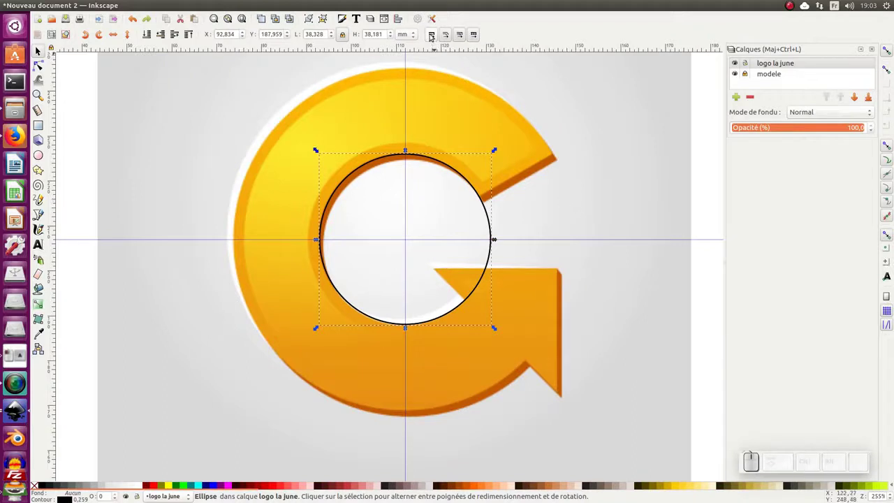
{"action": "left_click", "coordinate": [433, 34]}
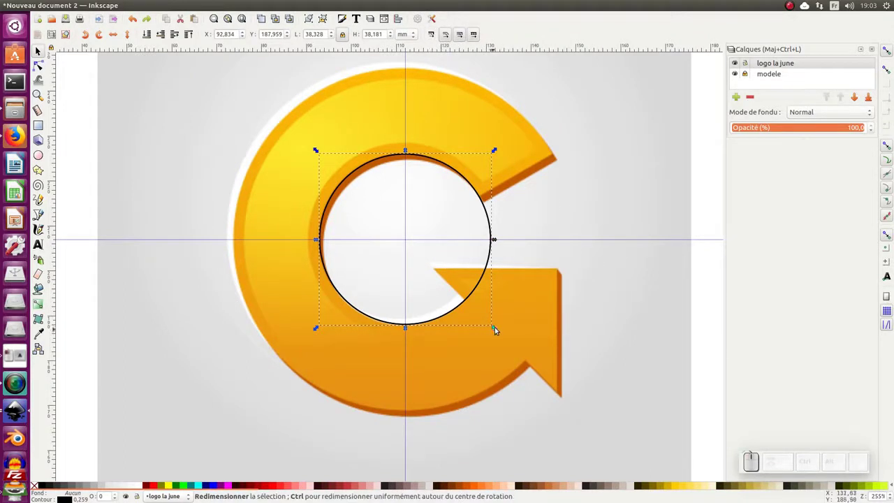
{"action": "left_click_drag", "start_coordinate": [501, 334], "coordinate": [586, 436]}
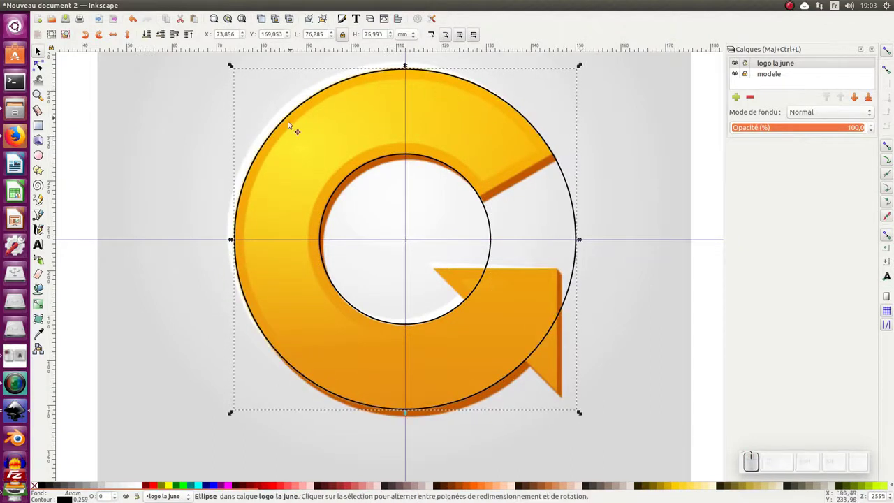
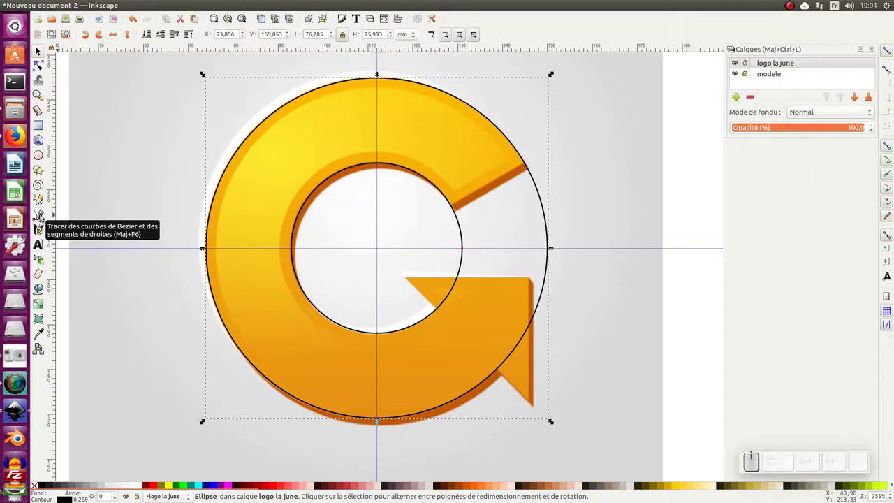
Switch to the Bézier pen in straight-segment mode for the triangle
{"action": "left_click", "coordinate": [44, 215]}
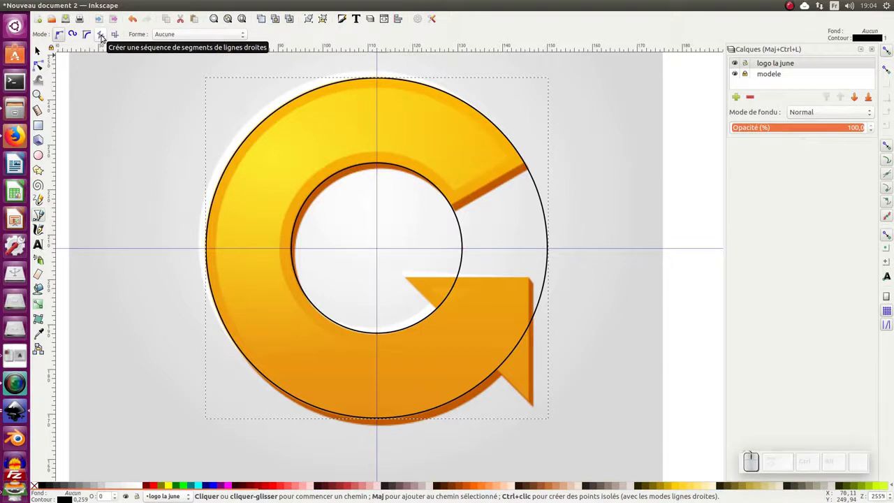
{"action": "left_click", "coordinate": [105, 34]}
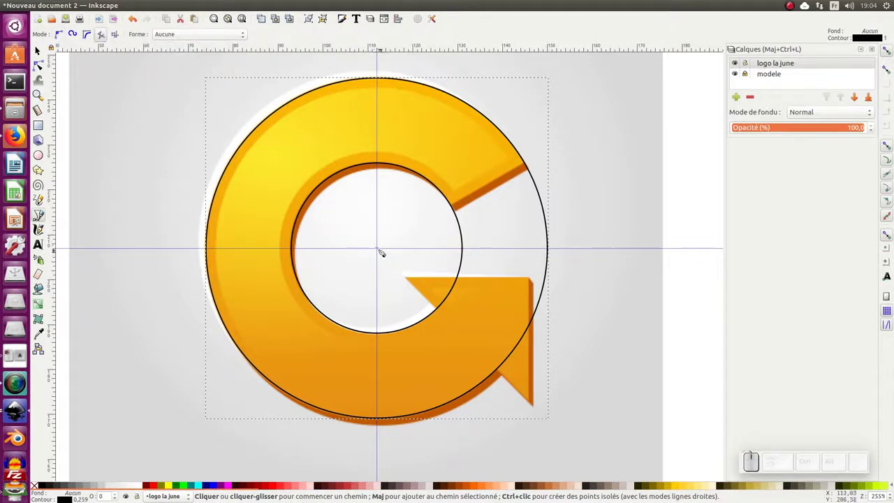
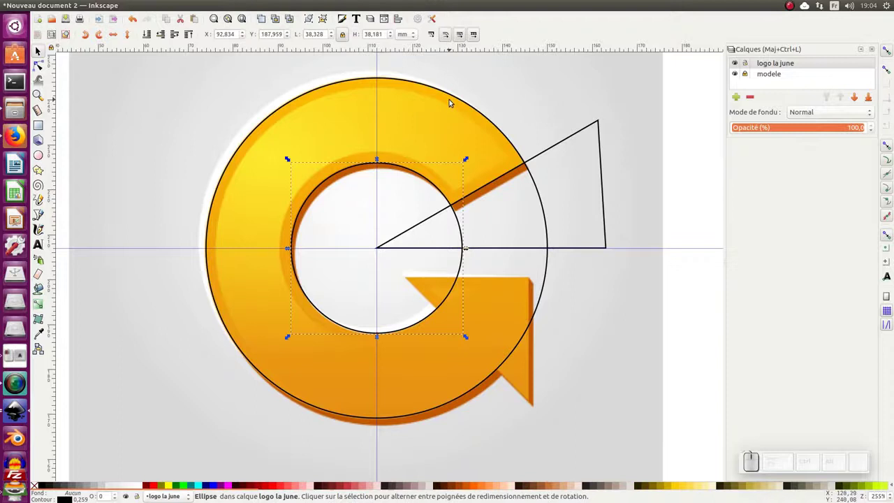
Fill the large circle bright red, send it beneath, and select the inner circle
{"action": "left_click", "coordinate": [456, 98]}
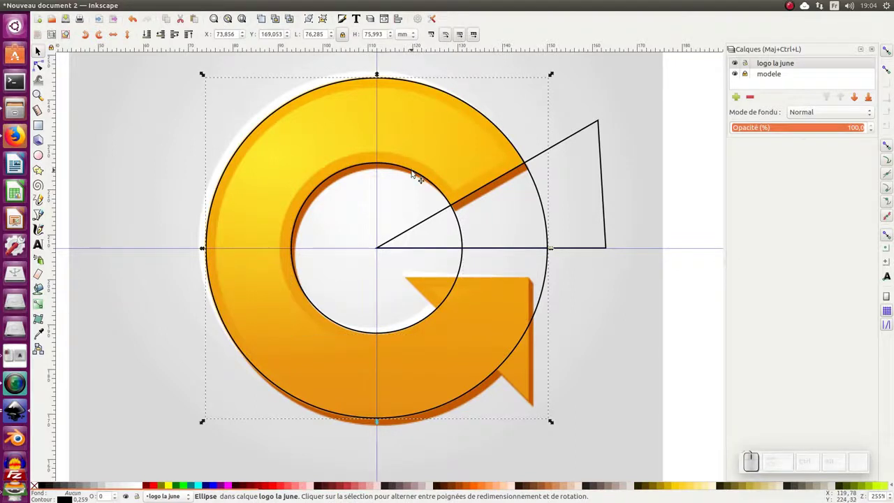
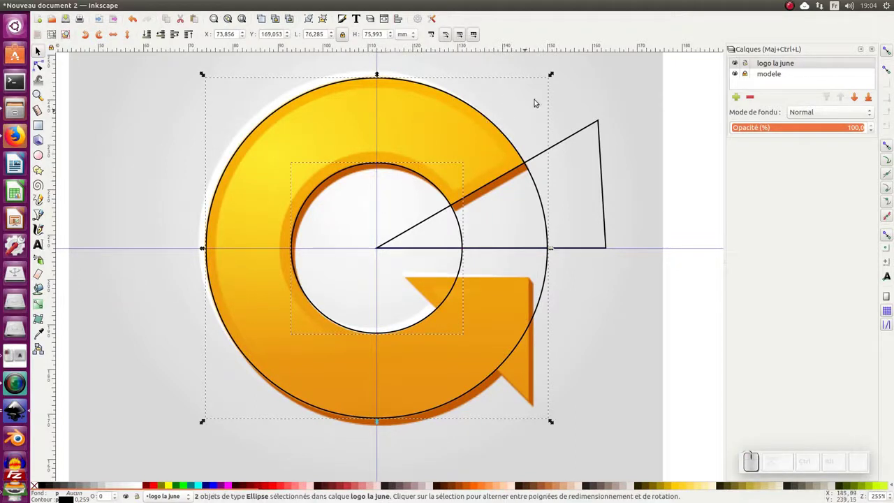
{"action": "left_click", "coordinate": [531, 103]}
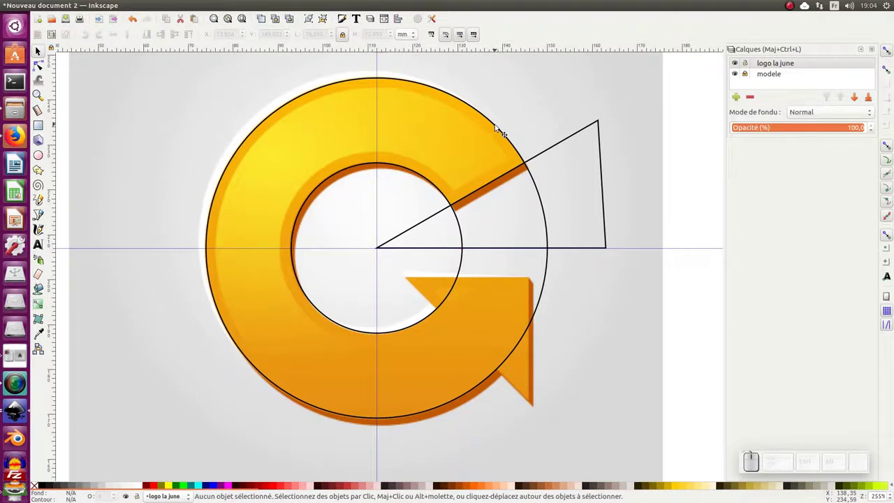
{"action": "left_click", "coordinate": [499, 125]}
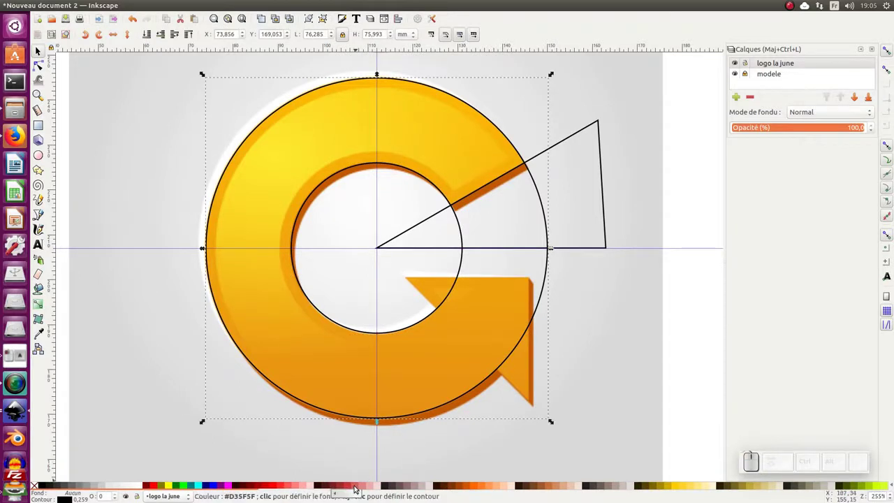
{"action": "left_click", "coordinate": [357, 486]}
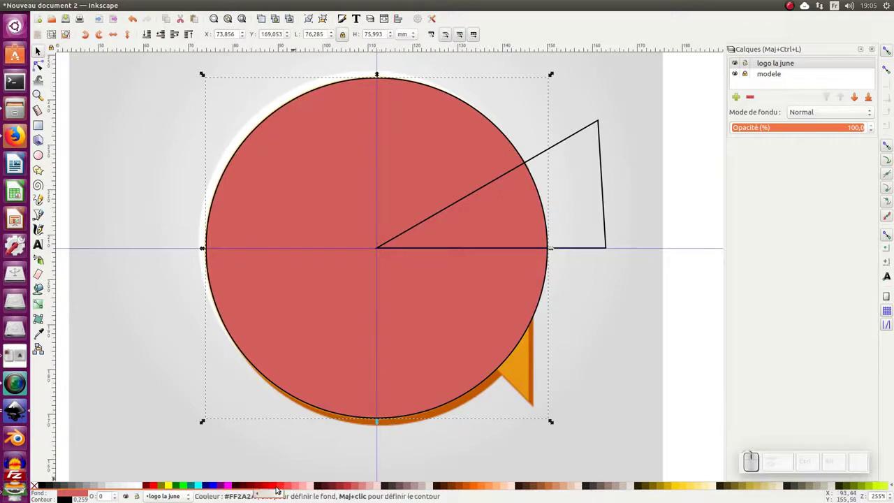
{"action": "left_click", "coordinate": [285, 485]}
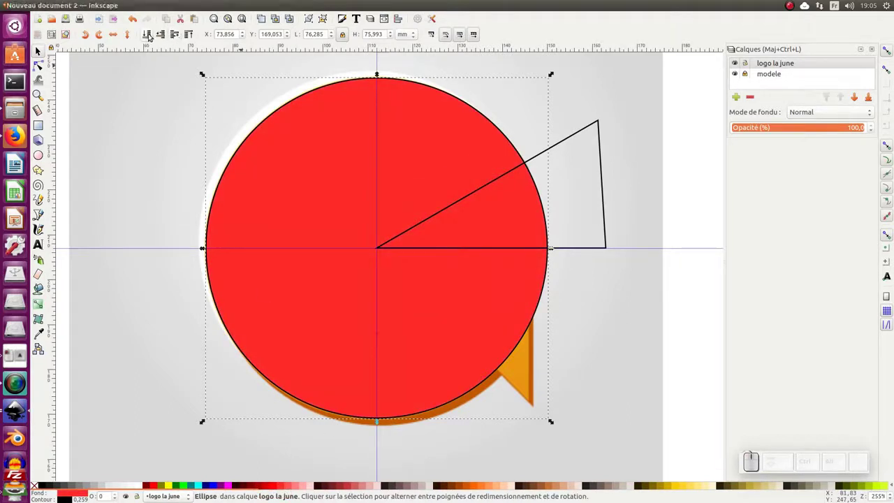
{"action": "left_click", "coordinate": [150, 36]}
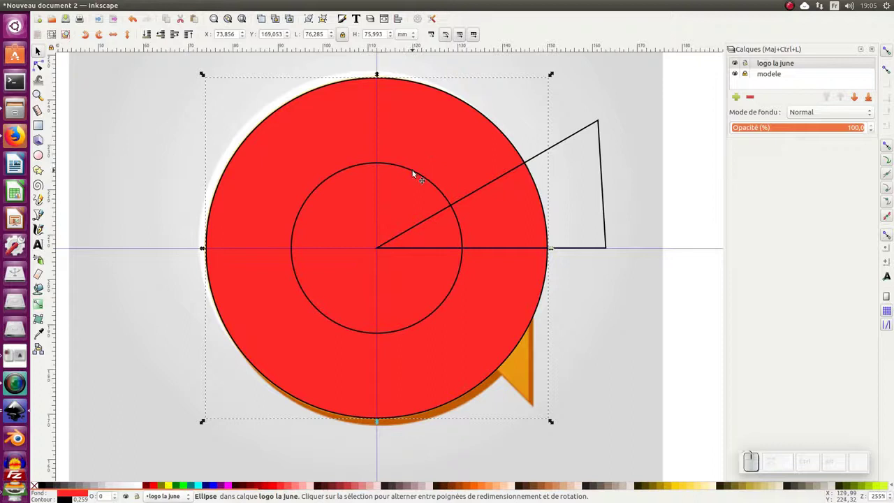
{"action": "left_click", "coordinate": [417, 171]}
Fill the inner circle green, then subtract it from the red circle with Chemin > Différence to leave a red ring
{"action": "left_click", "coordinate": [188, 487]}
{"action": "left_click", "coordinate": [426, 117]}
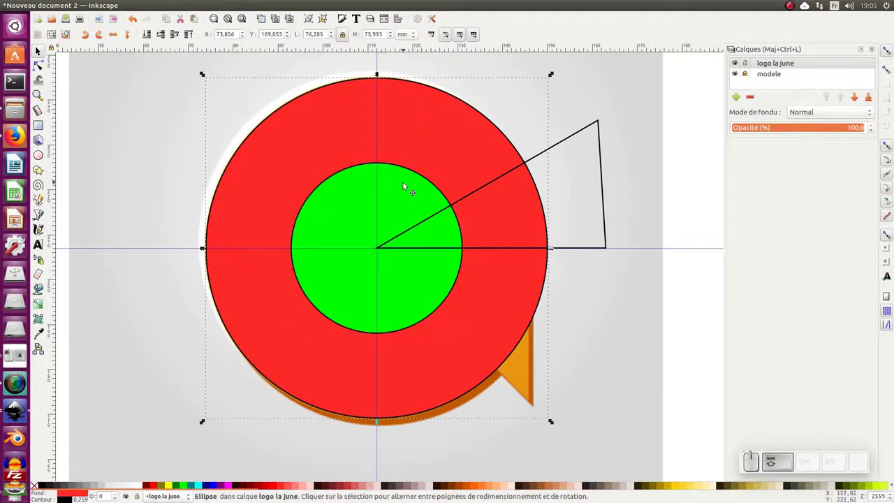
{"action": "left_click", "coordinate": [398, 186]}
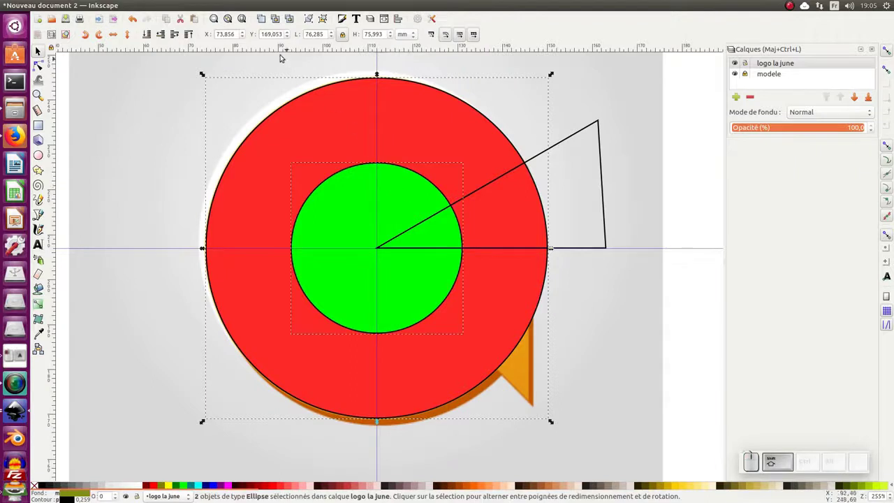
{"action": "left_click", "coordinate": [189, 4]}
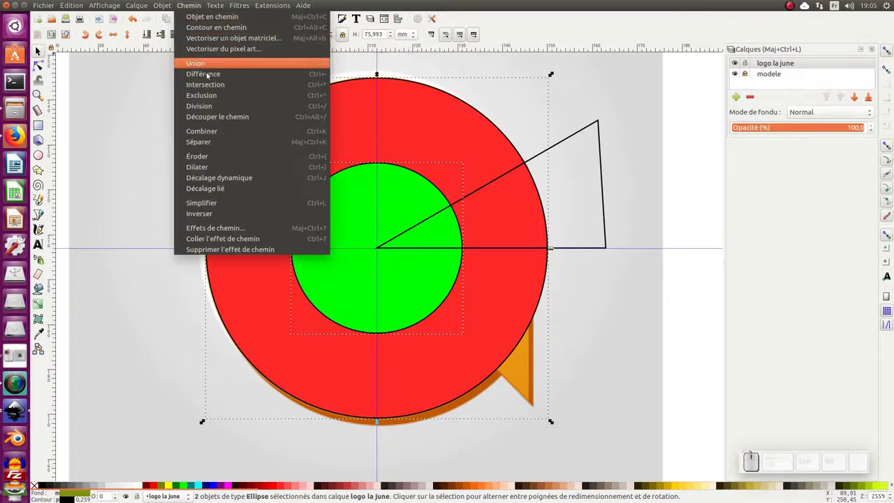
{"action": "left_click", "coordinate": [221, 94]}
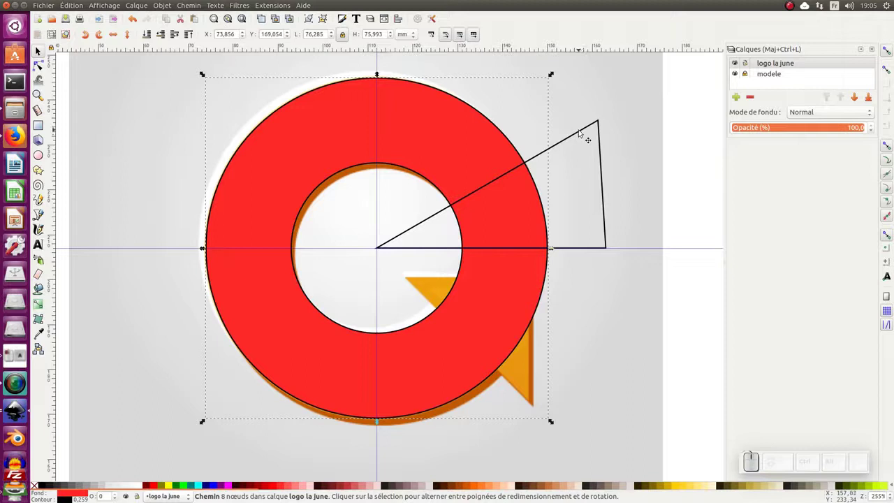
{"action": "key", "text": "KP_Subtract"}
{"action": "left_click", "coordinate": [573, 142]}
{"action": "left_click", "coordinate": [355, 183]}
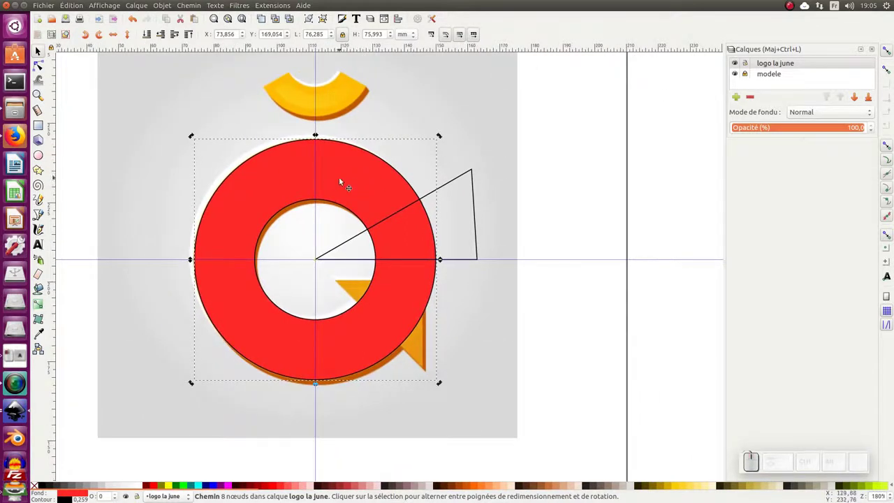
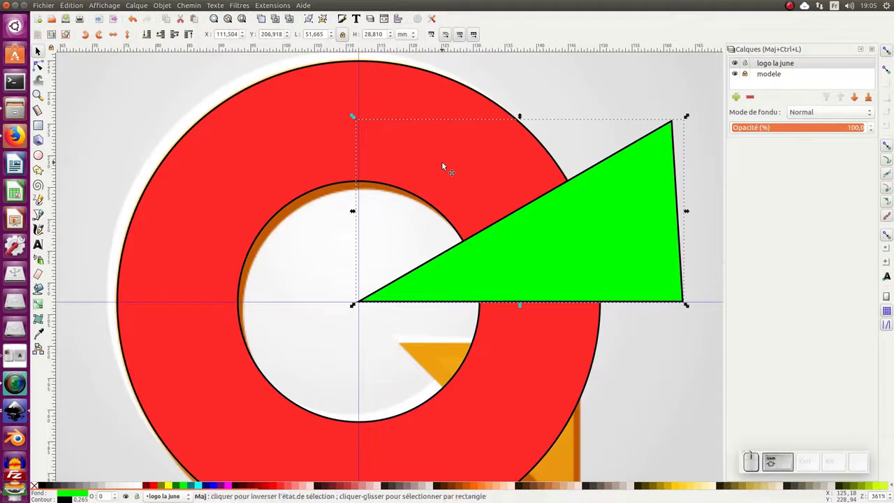
Select the red ring together with the green triangle, ready for the Différence cut
{"action": "left_click", "coordinate": [448, 162]}
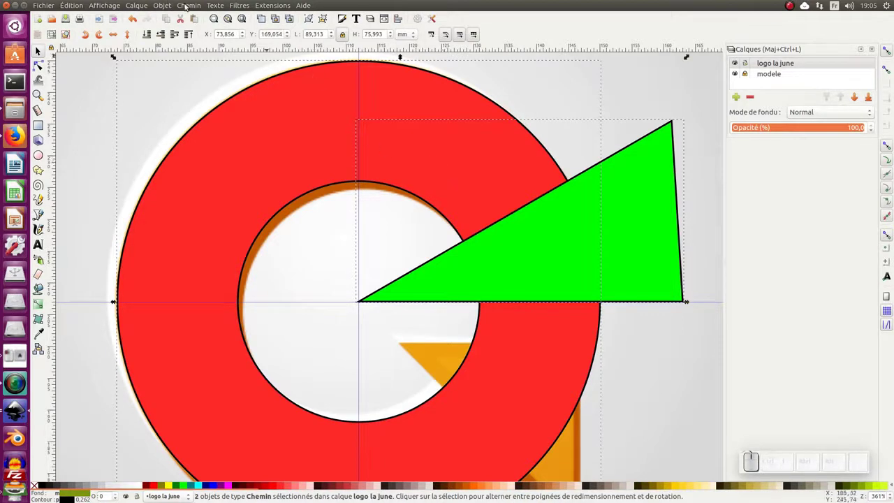
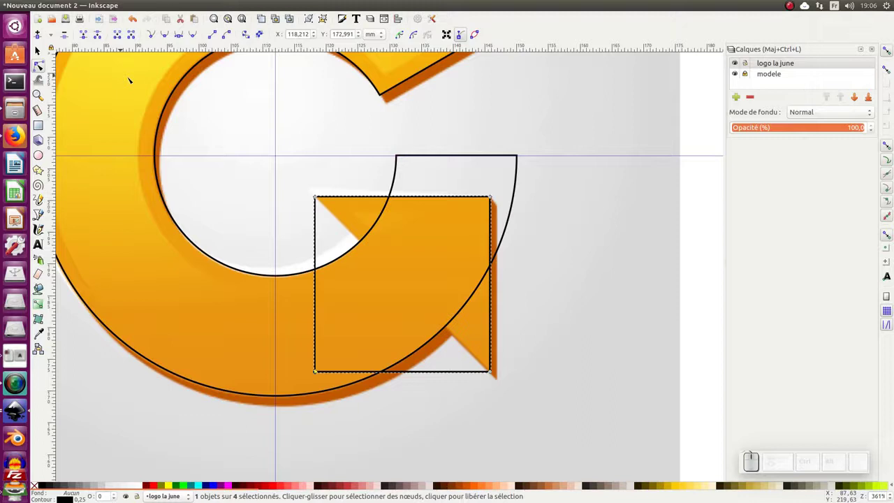
Delete the square's bottom-left node so it becomes a triangle over the arrowhead, and zoom out to the whole G
{"action": "key", "text": "Delete"}
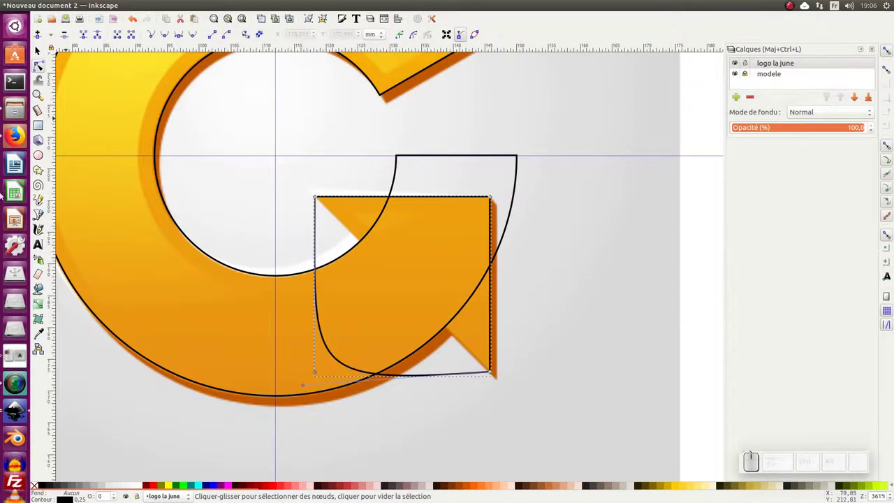
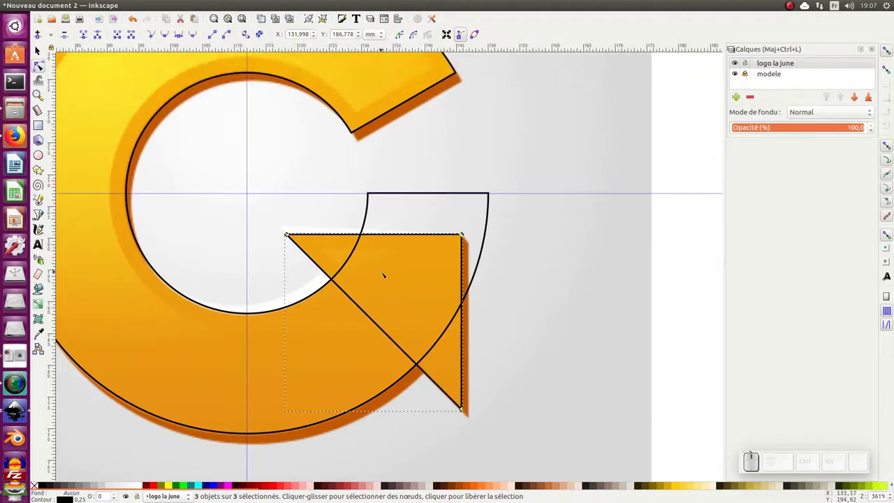
{"action": "key", "text": "KP_Subtract"}
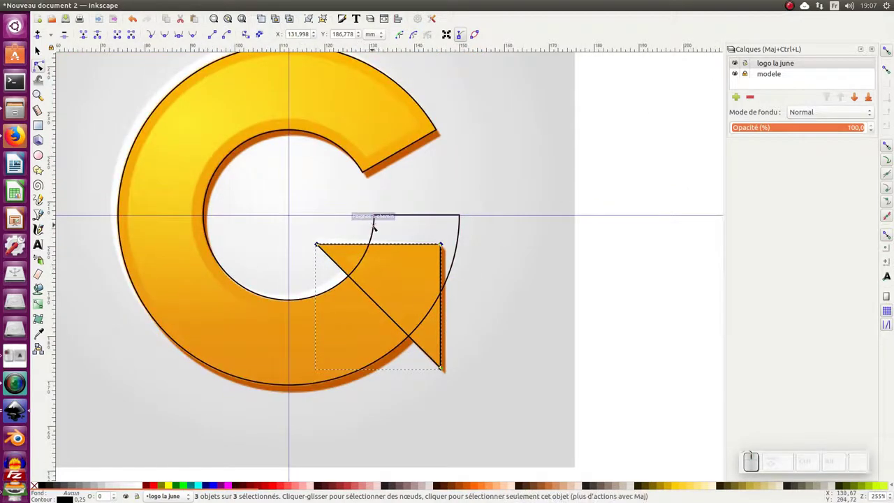
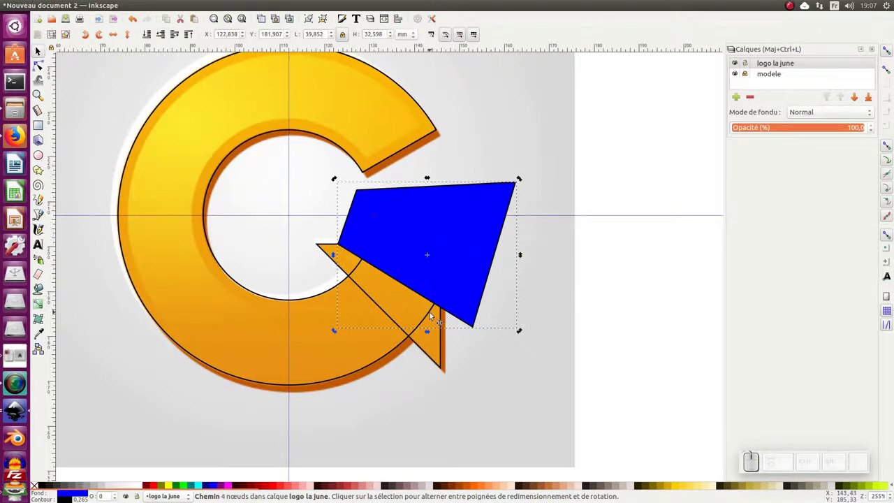
Fill the G ring green, subtract the blue triangle from it (Ctrl+-), set its fill to none and select the red ring beside the page
{"action": "left_click", "coordinate": [431, 317]}
{"action": "left_click", "coordinate": [182, 487]}
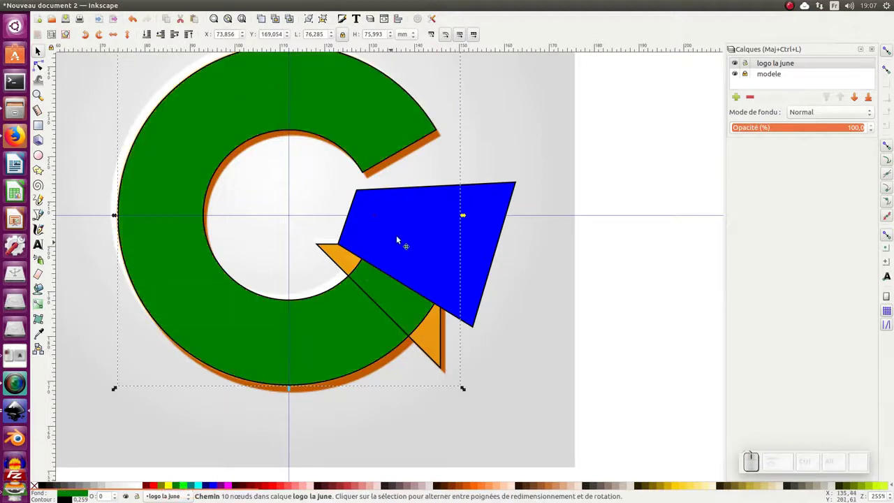
{"action": "left_click", "coordinate": [420, 235]}
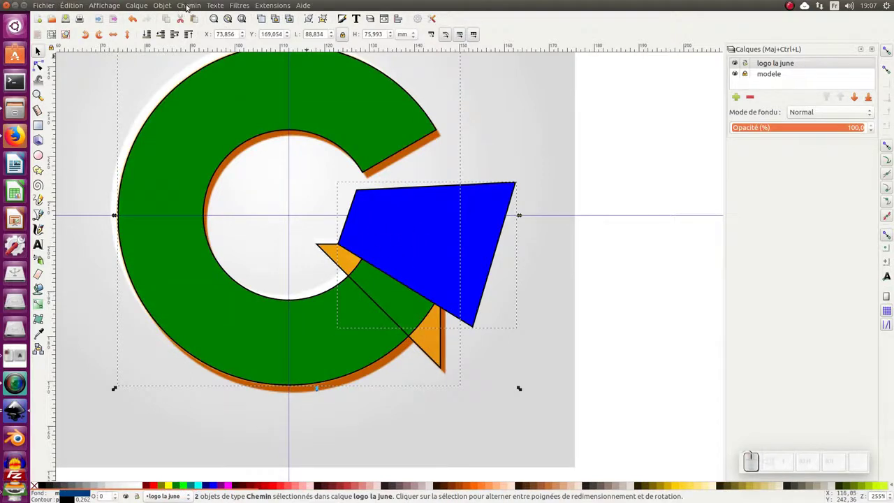
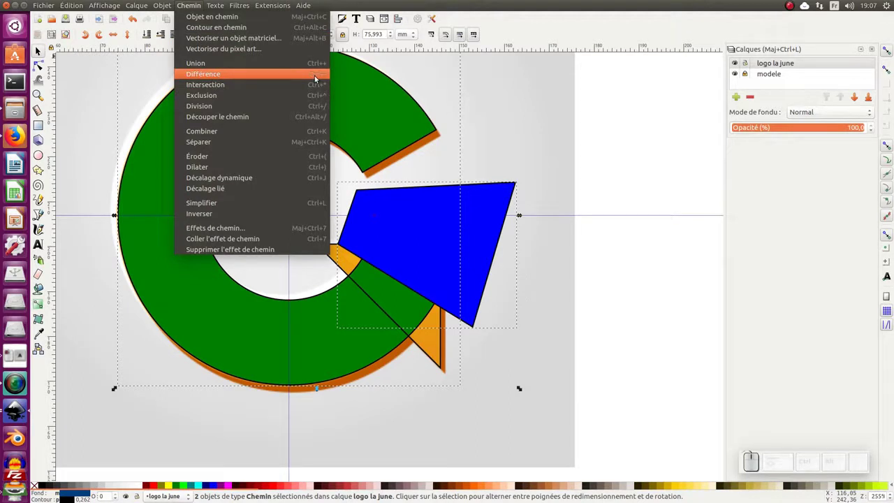
{"action": "left_click", "coordinate": [519, 117]}
{"action": "left_click", "coordinate": [506, 214]}
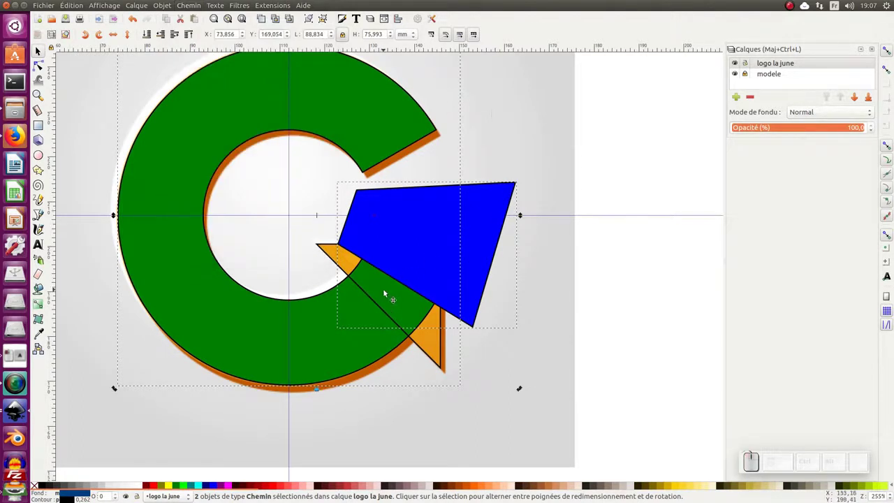
{"action": "key", "text": "ctrl+KP_Subtract"}
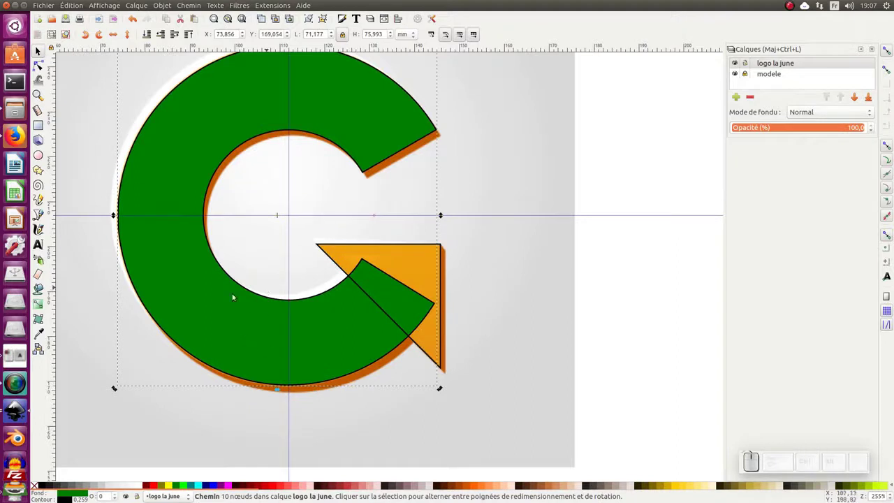
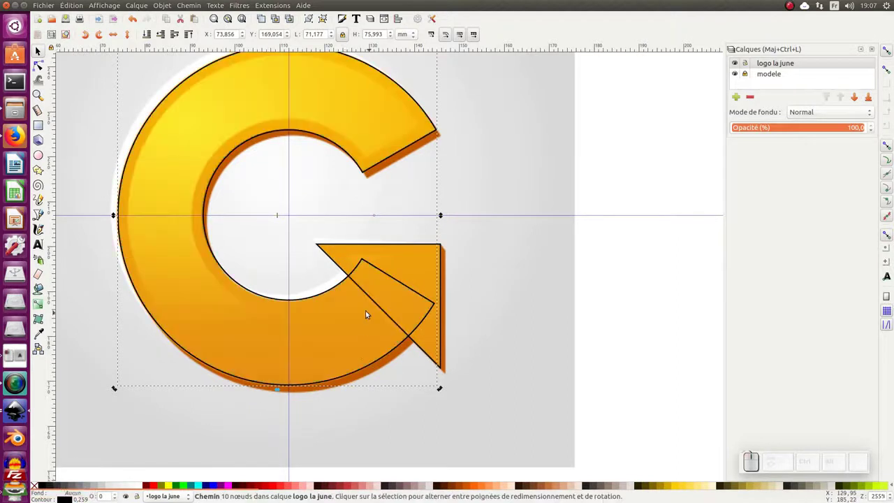
{"action": "left_click", "coordinate": [374, 312]}
{"action": "key", "text": "KP_Subtract"}
{"action": "left_click", "coordinate": [461, 303]}
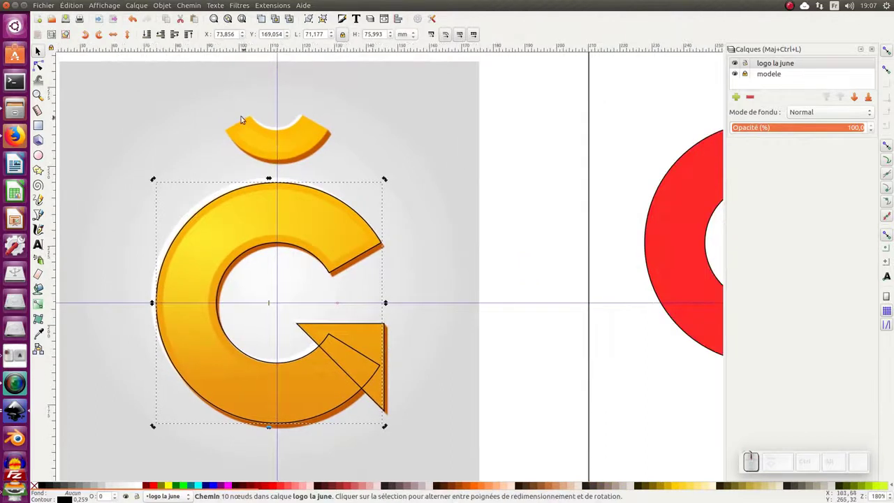
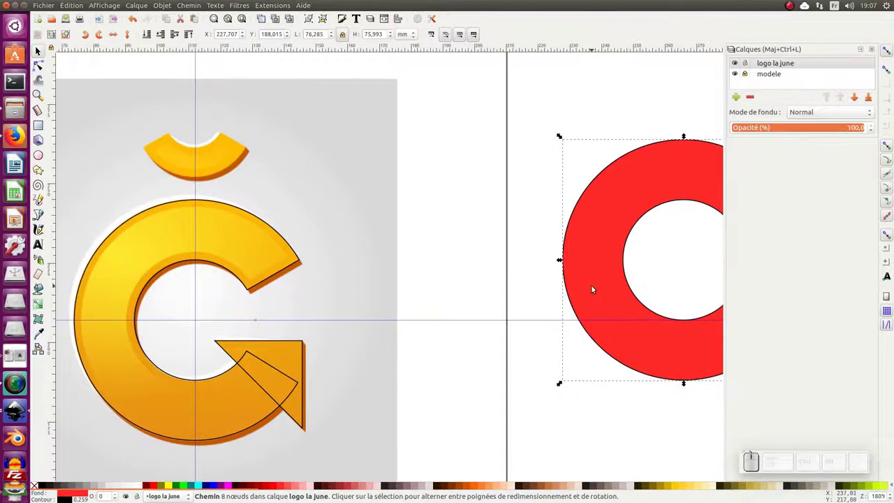
Duplicate the red ring with Ctrl+D, drag the copy above the G onto the accent and remove its fill
{"action": "key", "text": "ctrl+d"}
{"action": "left_click_drag", "start_coordinate": [596, 281], "coordinate": [369, 314]}
{"action": "left_click", "coordinate": [356, 300]}
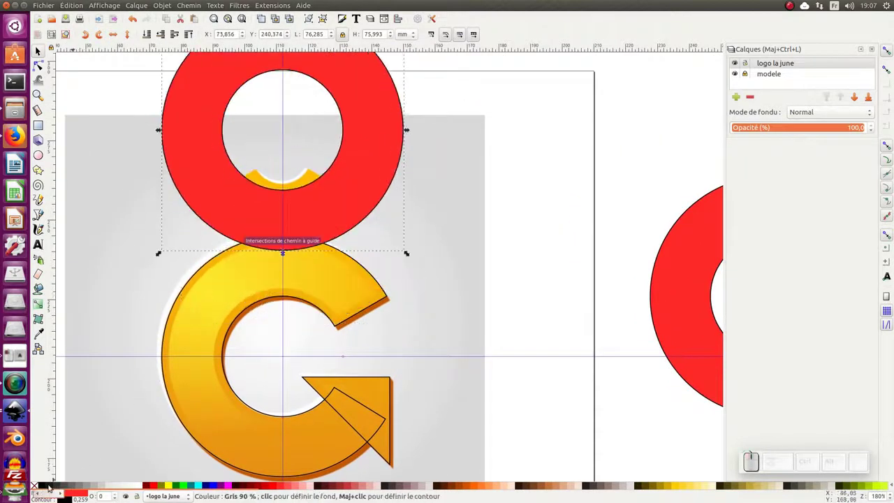
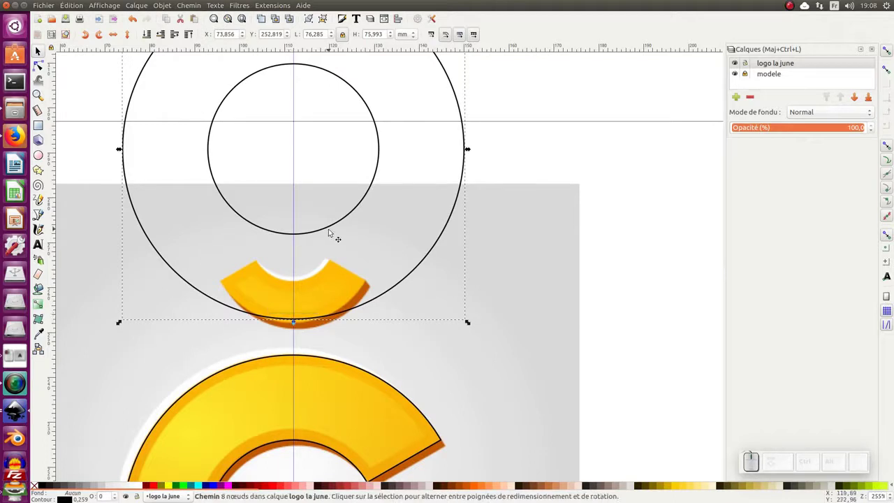
Shrink the copied ring with its handles and position it over the accent arc on the vertical guide
{"action": "key", "text": "KP_Subtract"}
{"action": "left_click", "coordinate": [333, 229]}
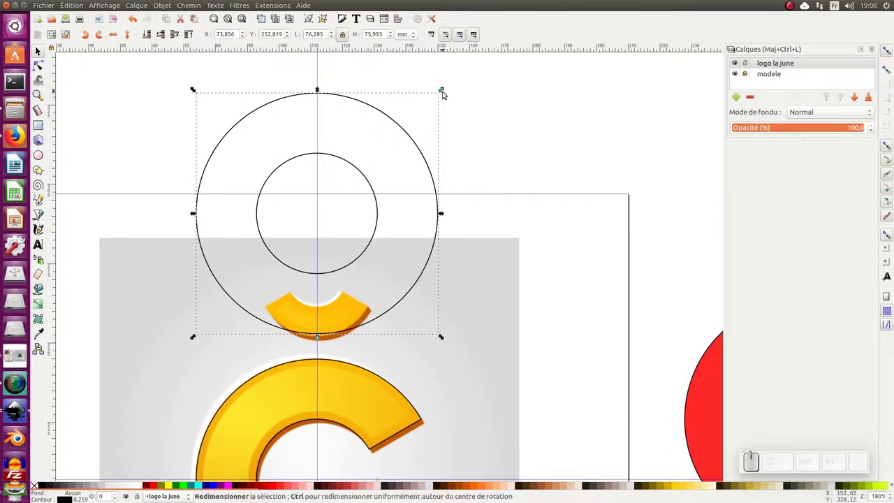
{"action": "left_click_drag", "start_coordinate": [445, 91], "coordinate": [327, 266]}
{"action": "left_click_drag", "start_coordinate": [334, 268], "coordinate": [329, 341]}
{"action": "left_click", "coordinate": [330, 342]}
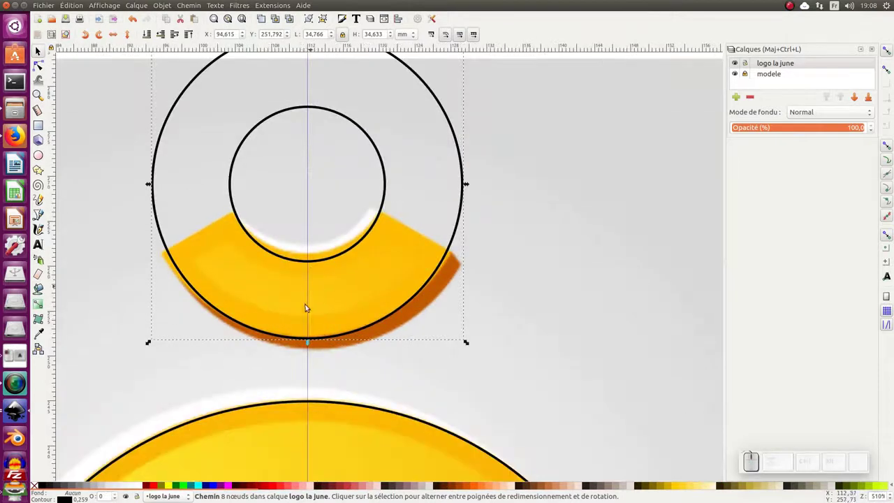
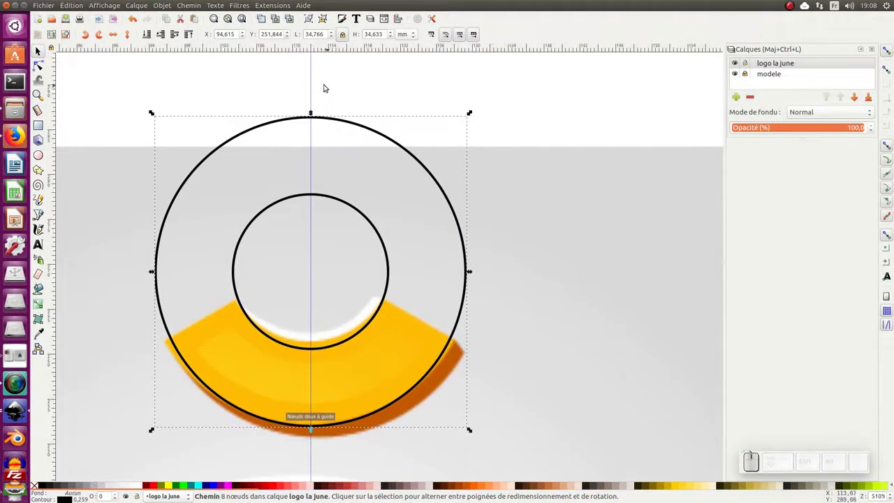
{"action": "key", "text": "KP_Subtract"}
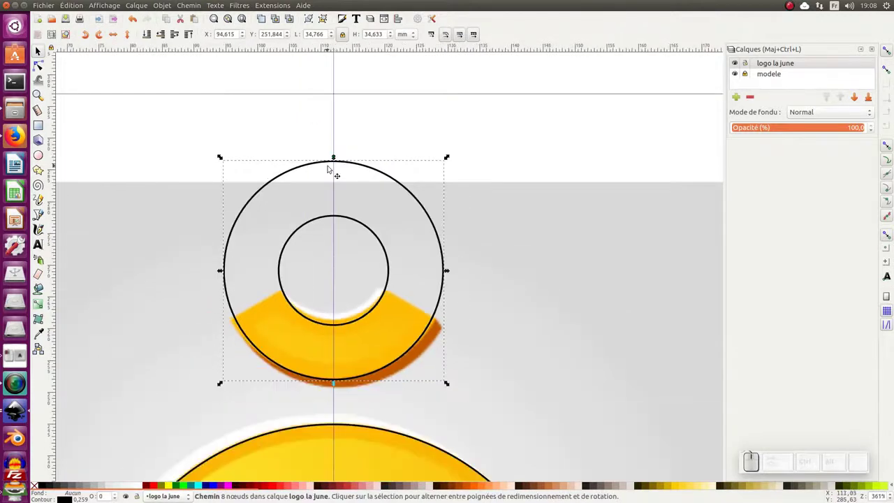
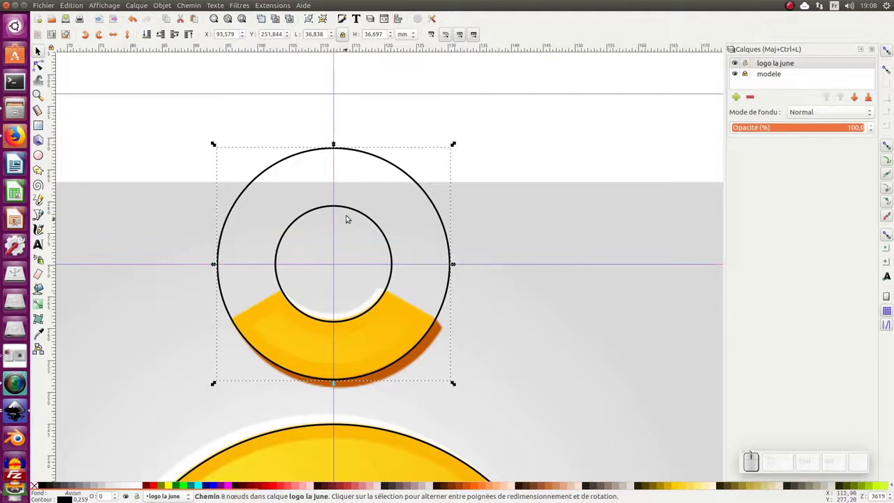
Cancel the unfinished pen line and enlarge the ring slightly so its outer circle matches the accent arc
{"action": "left_click", "coordinate": [365, 230]}
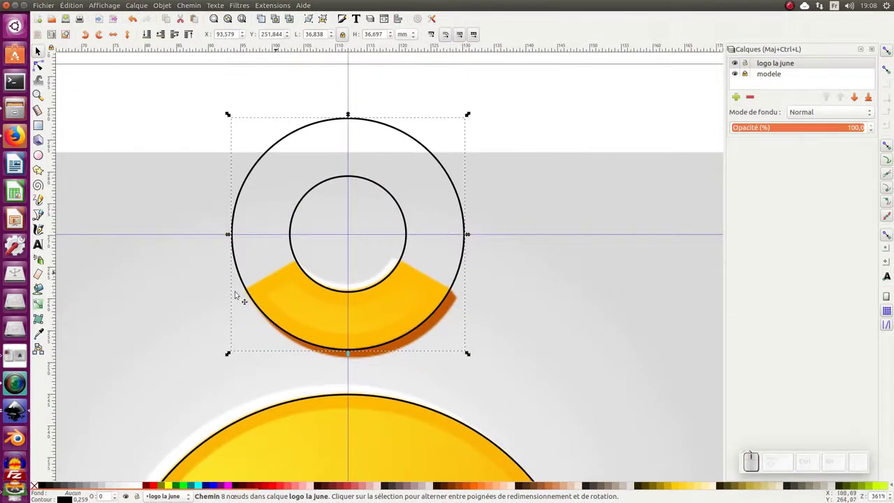
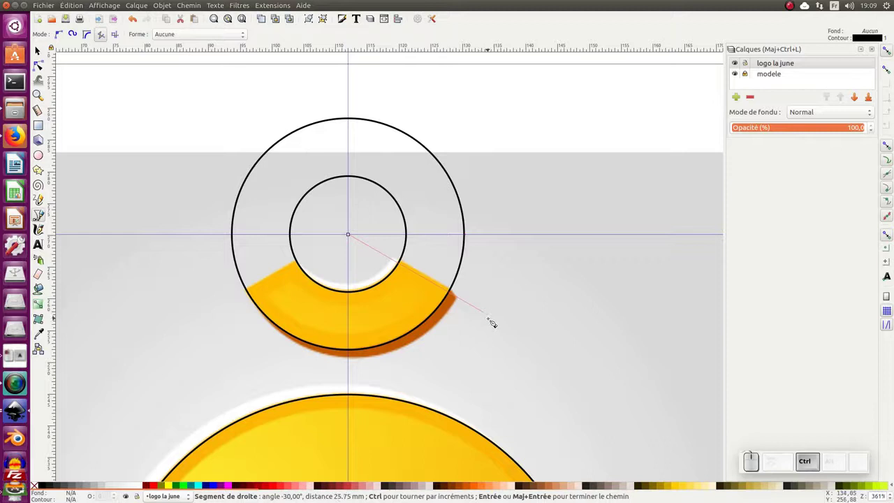
{"action": "key", "text": "ctrl+Escape"}
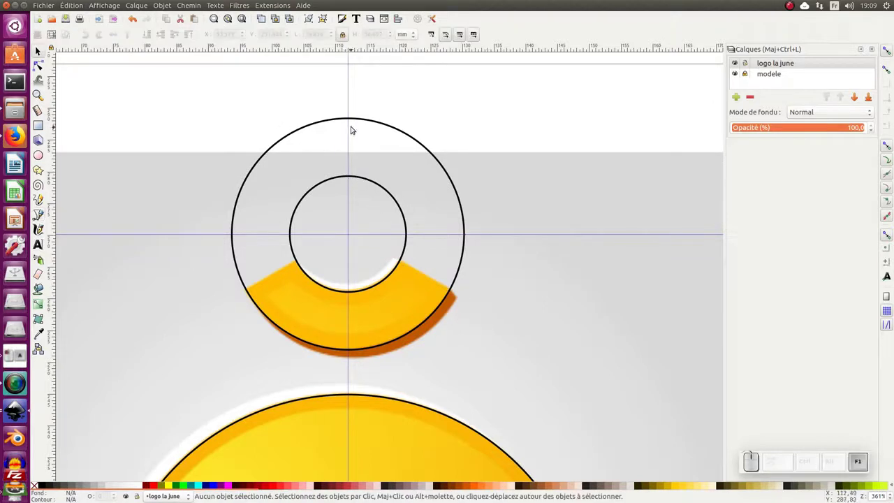
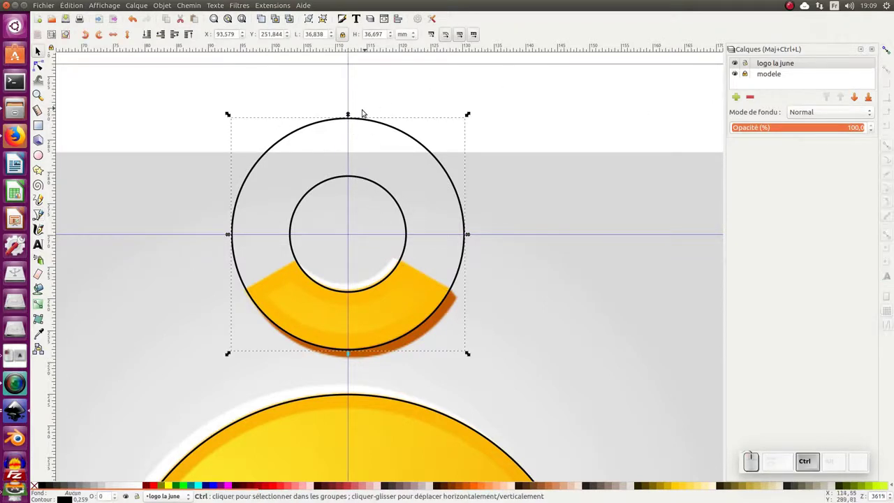
{"action": "left_click_drag", "start_coordinate": [354, 114], "coordinate": [417, 185]}
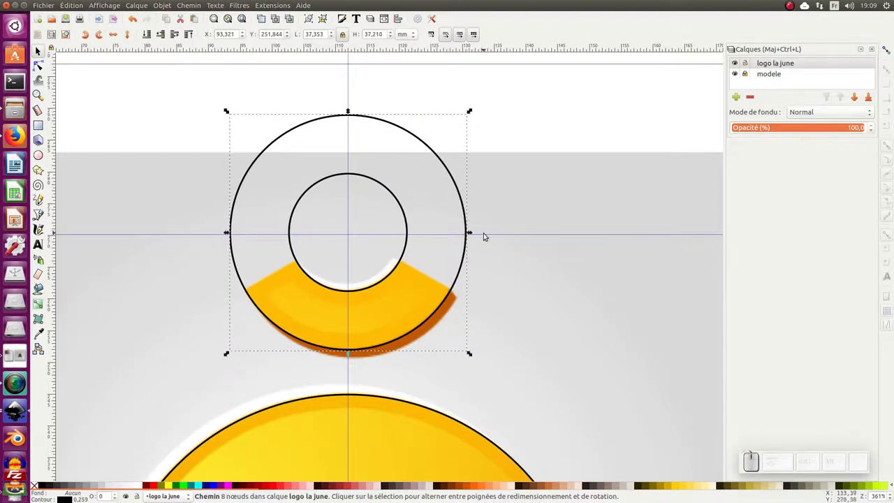
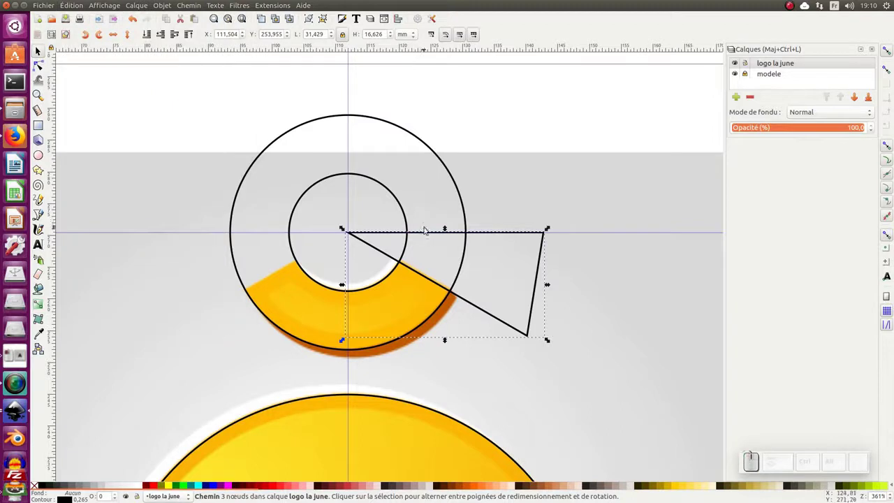
Duplicate the triangle, flip it horizontally and move the mirrored copy to the accent's left end
{"action": "key", "text": "ctrl+d"}
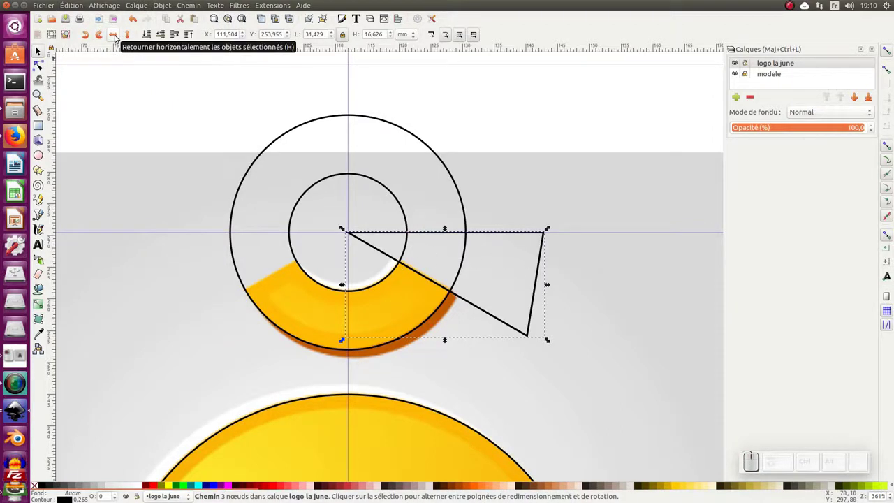
{"action": "left_click", "coordinate": [120, 35]}
{"action": "left_click_drag", "start_coordinate": [535, 238], "coordinate": [253, 282]}
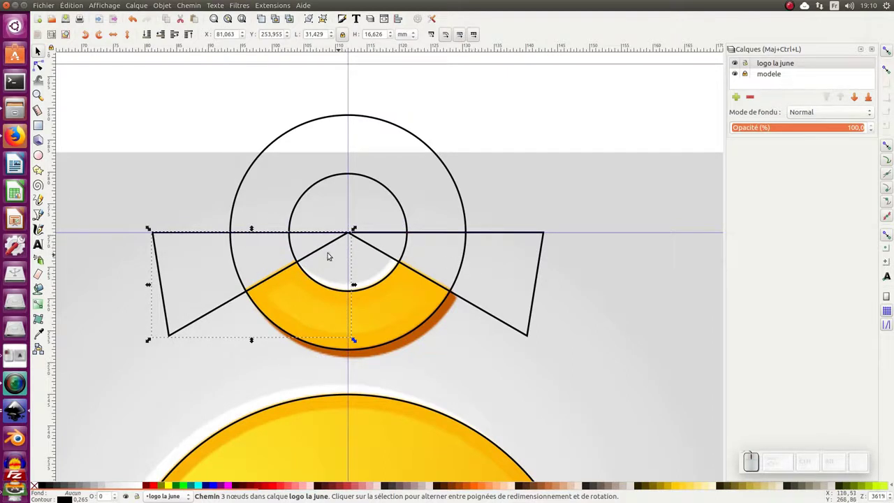
{"action": "left_click", "coordinate": [539, 278]}
{"action": "left_click", "coordinate": [220, 302]}
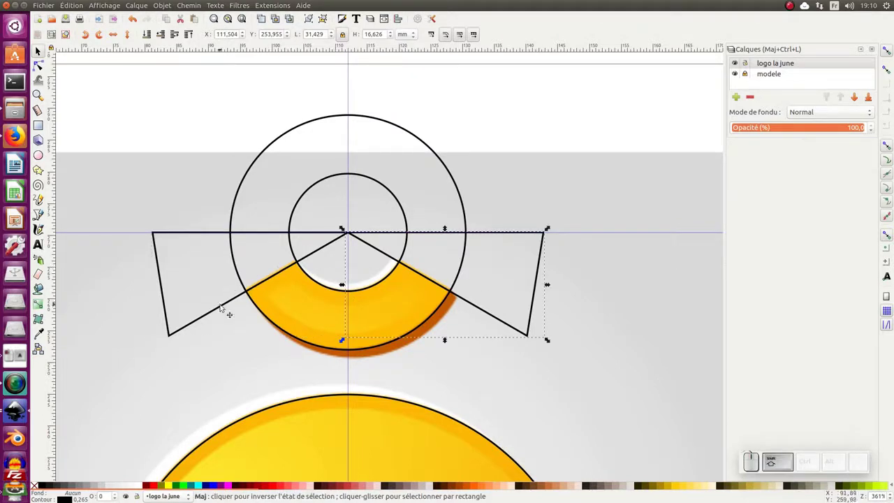
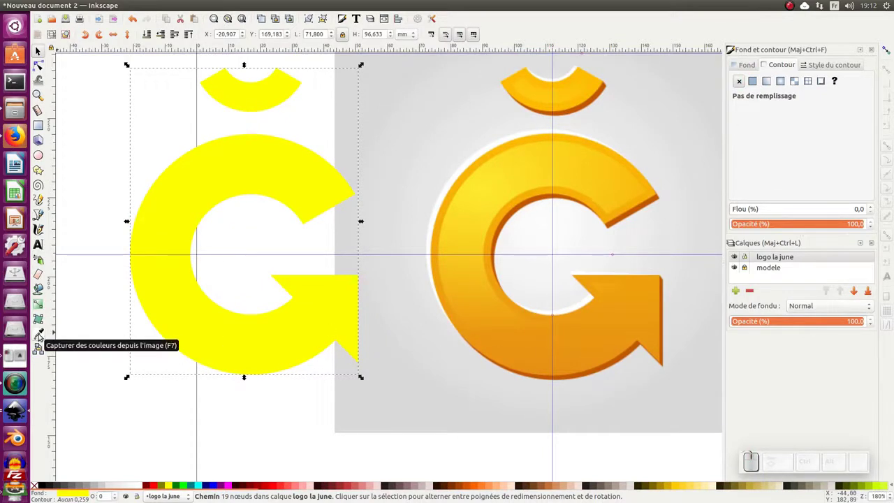
Sample the model's orange for the Ğ, duplicate the logo, nudge the copy right and up, and switch to the Dropper (F7)
{"action": "left_click", "coordinate": [42, 334]}
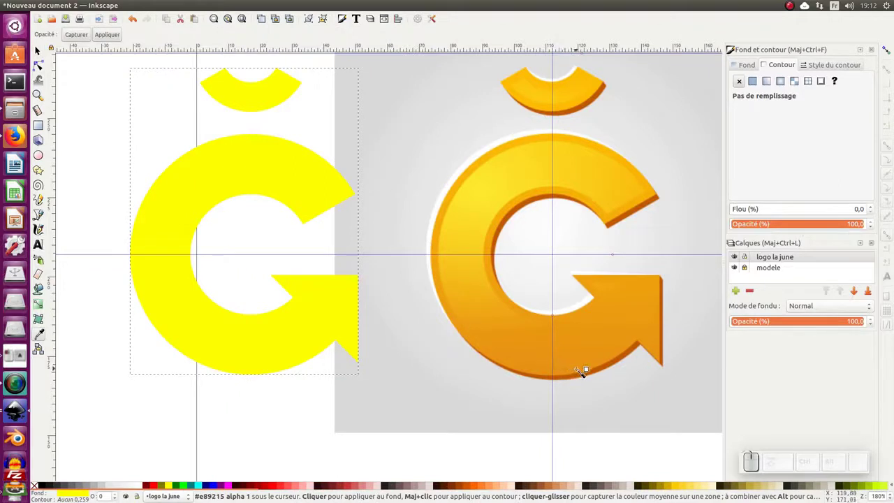
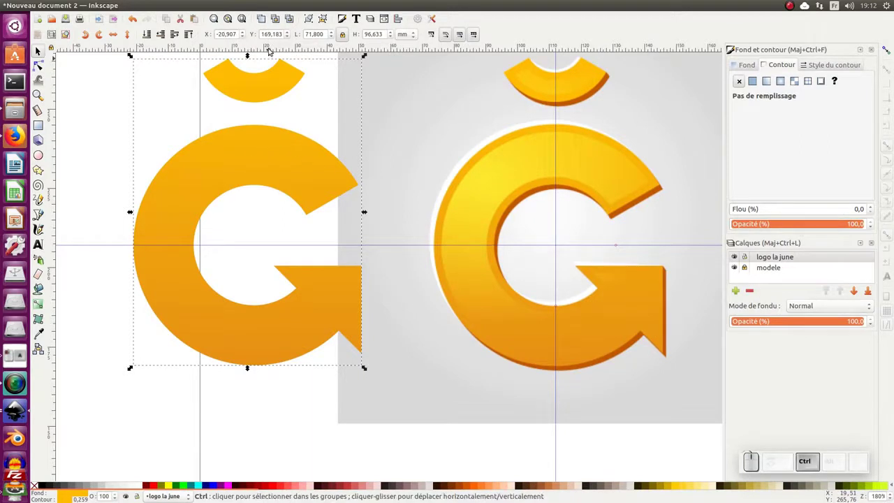
{"action": "key", "text": "ctrl+d"}
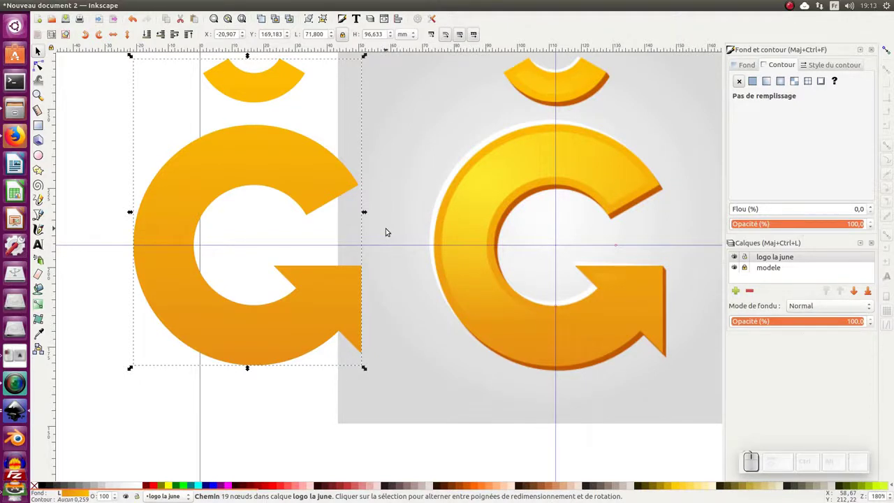
{"action": "key", "text": "Right"}
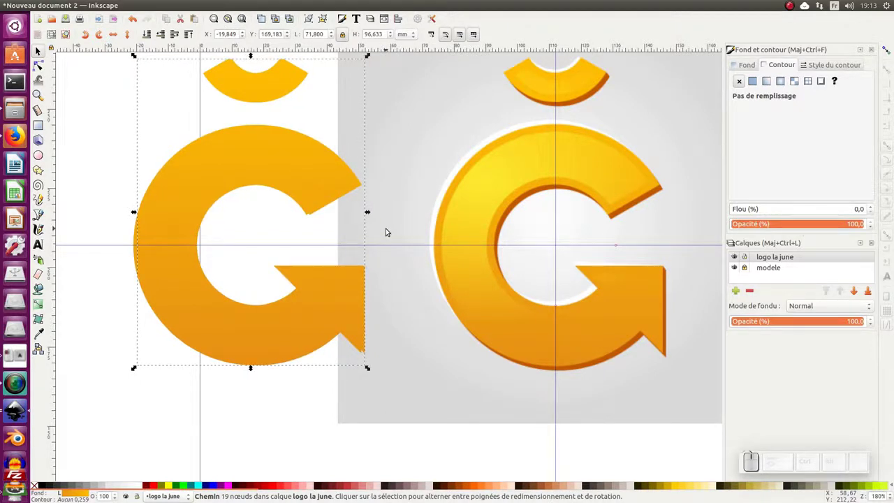
{"action": "key", "text": "Down"}
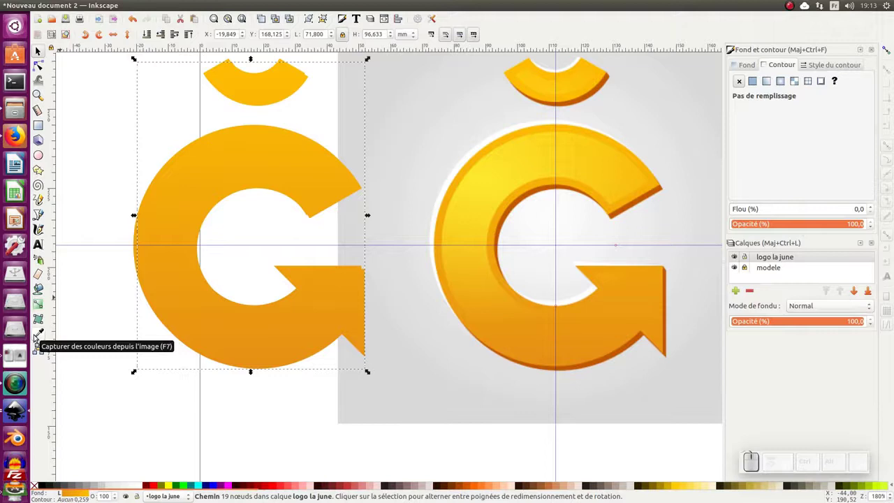
{"action": "key", "text": "F7"}
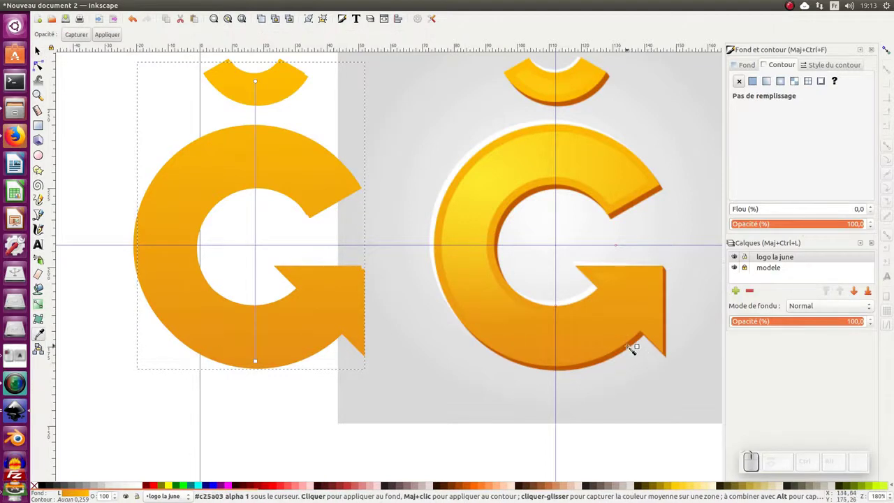
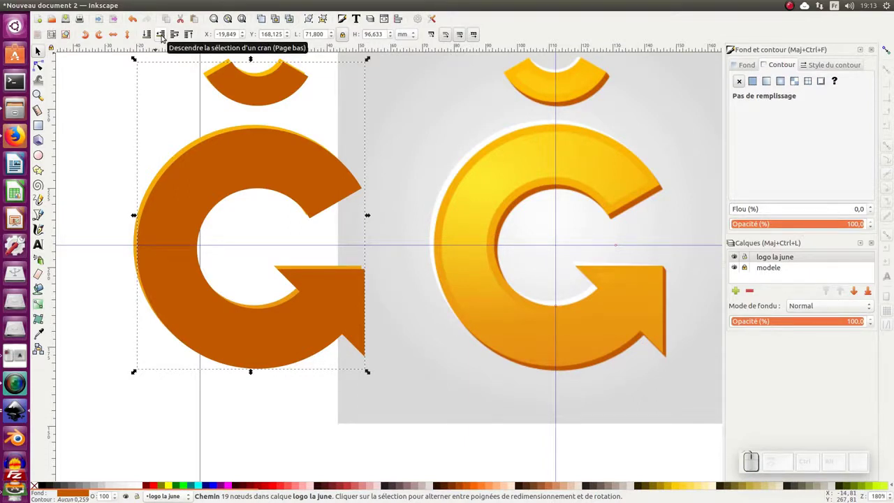
Lower the dark copy one level behind the logo and adjust its offset, undoing a stray change
{"action": "left_click", "coordinate": [166, 35]}
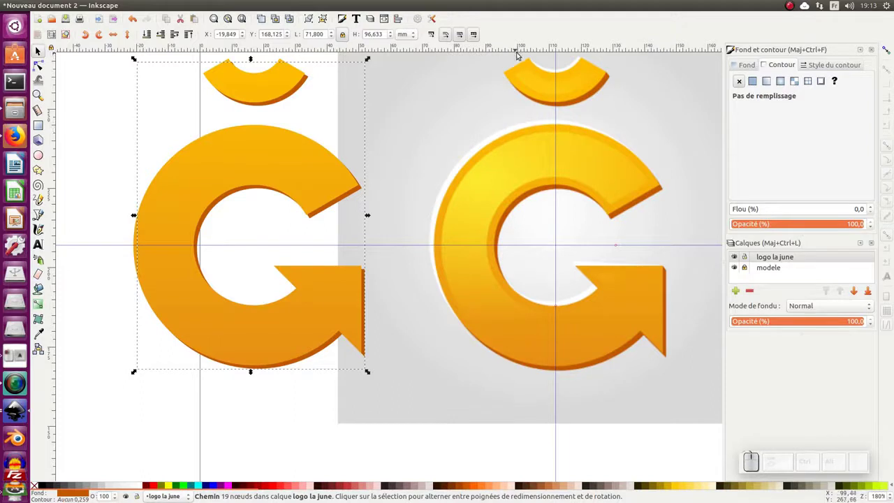
{"action": "left_click", "coordinate": [282, 153]}
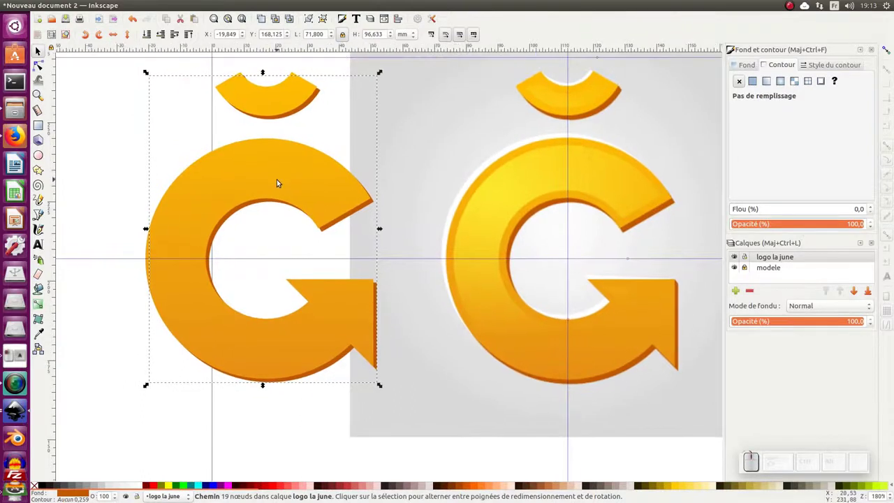
{"action": "key", "text": "ctrl+d"}
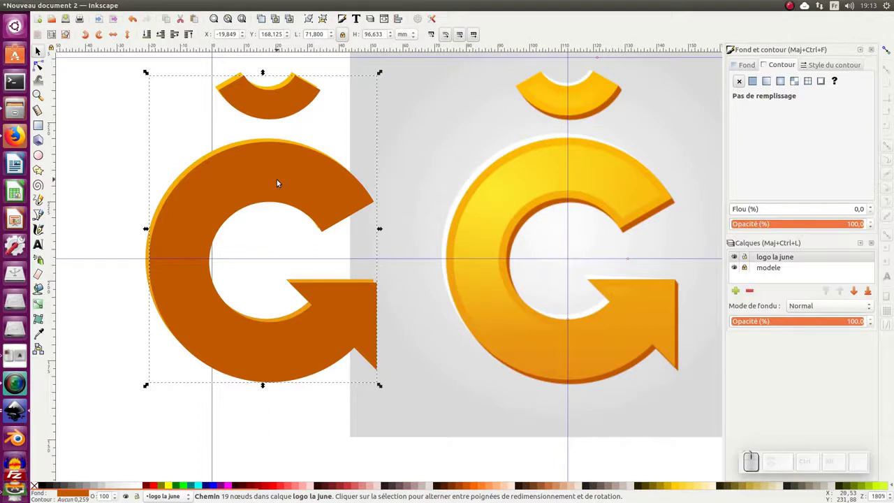
{"action": "key", "text": "Up"}
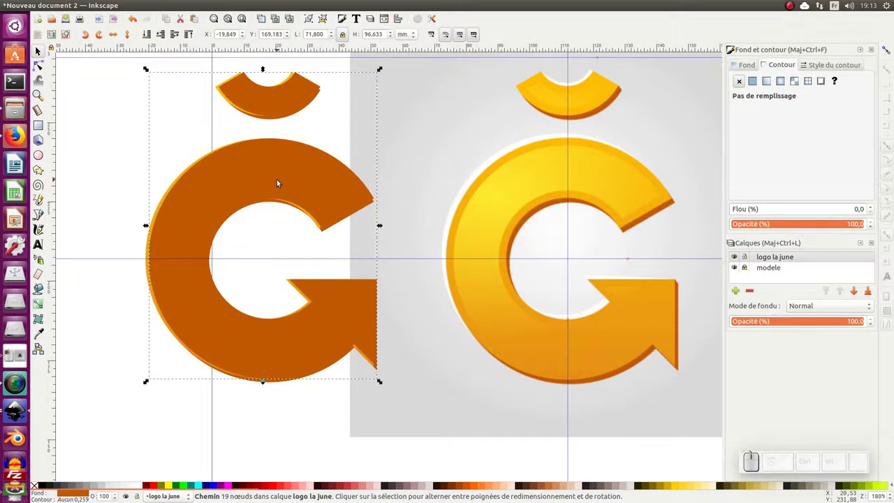
{"action": "key", "text": "Delete"}
{"action": "left_click", "coordinate": [279, 186]}
{"action": "left_click", "coordinate": [313, 180]}
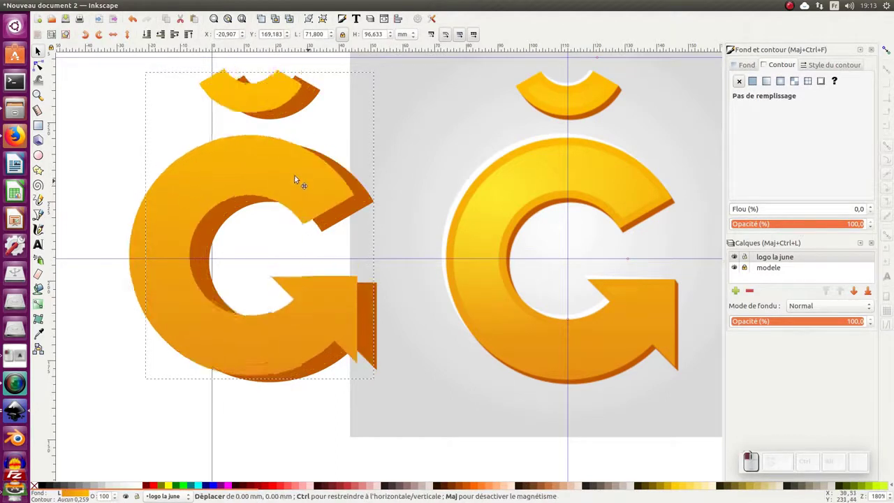
{"action": "key", "text": "ctrl+z"}
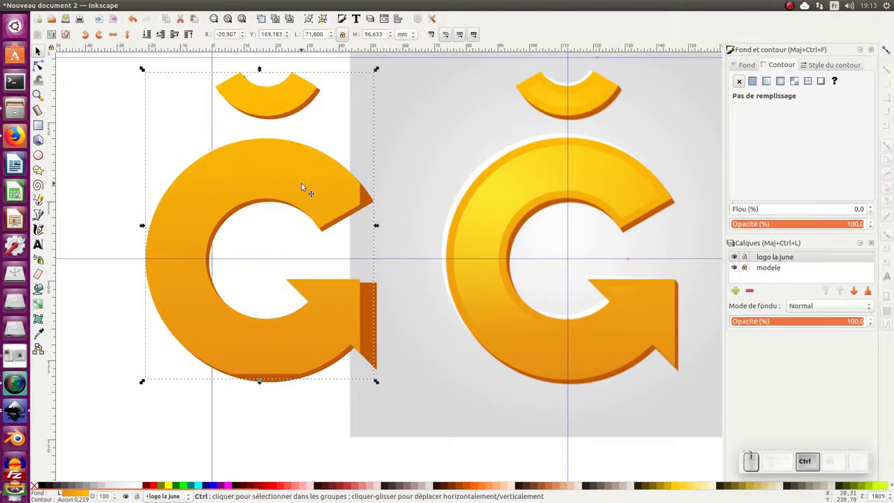
Duplicate and nudge the shadow slightly down and left, then fill the selected top copy white from the palette
{"action": "key", "text": "ctrl+d"}
{"action": "key", "text": "Up"}
{"action": "key", "text": "Left"}
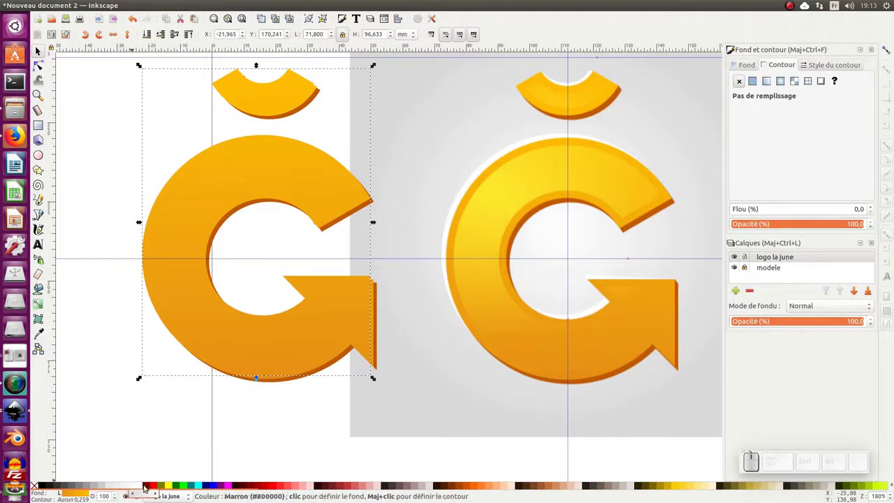
{"action": "left_click", "coordinate": [142, 488]}
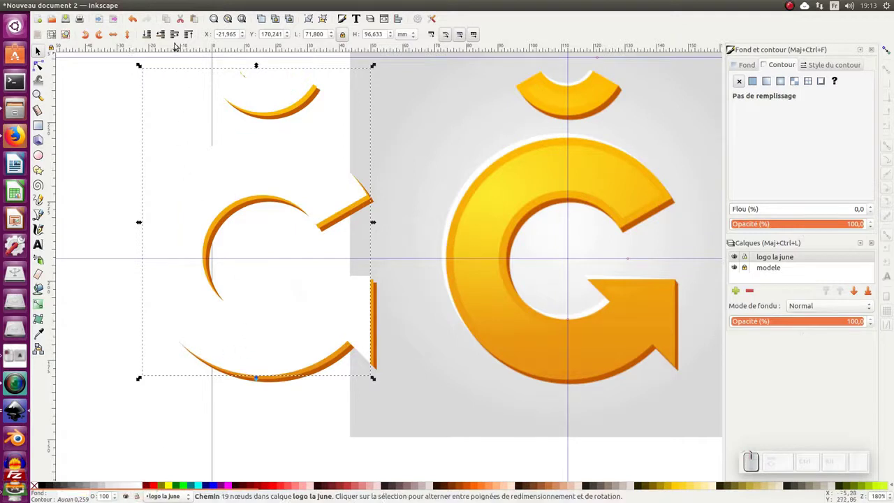
Undo the white fill to restore the yellow Ğ with its shadow, then zoom out and pan across the page
{"action": "left_click", "coordinate": [161, 35]}
{"action": "left_click", "coordinate": [161, 36]}
{"action": "middle_click", "coordinate": [226, 121]}
{"action": "key", "text": "KP_Subtract"}
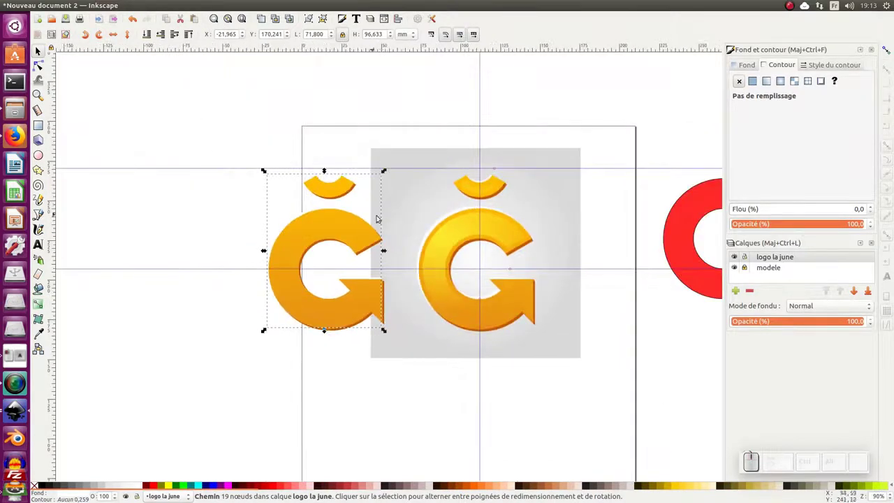
{"action": "middle_click", "coordinate": [384, 215]}
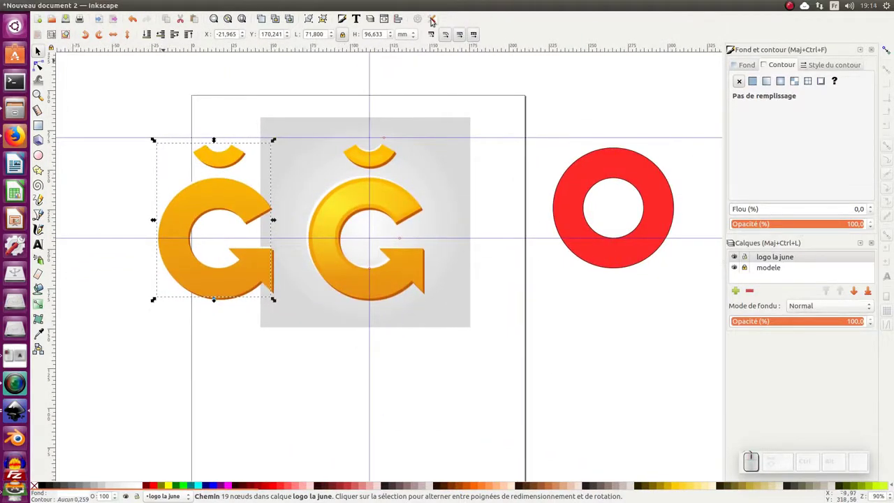
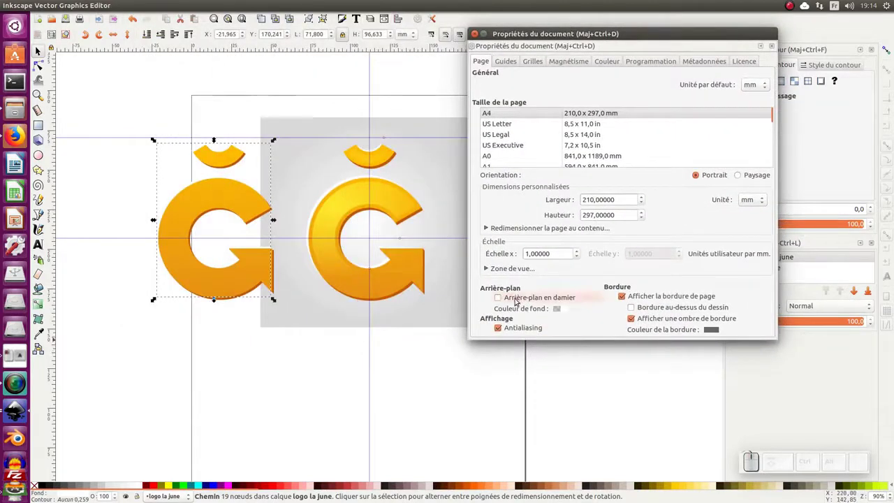
Turn on the checkerboard page background in Document Properties
{"action": "left_click", "coordinate": [502, 298]}
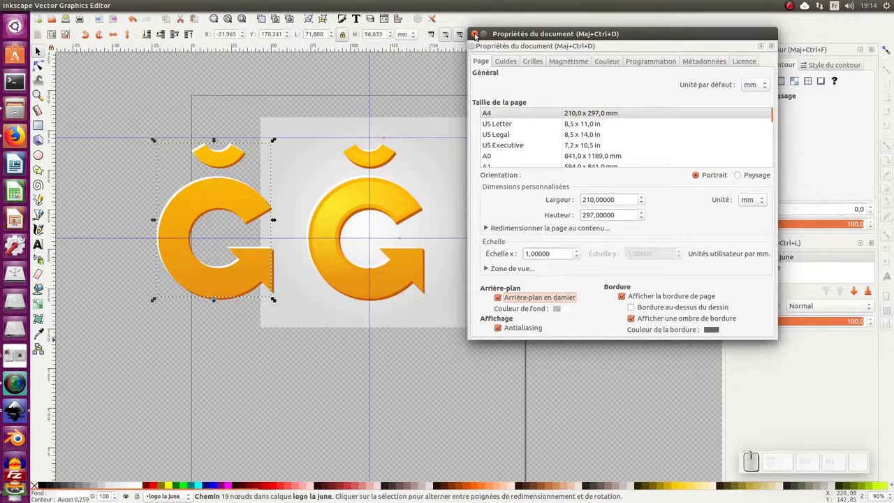
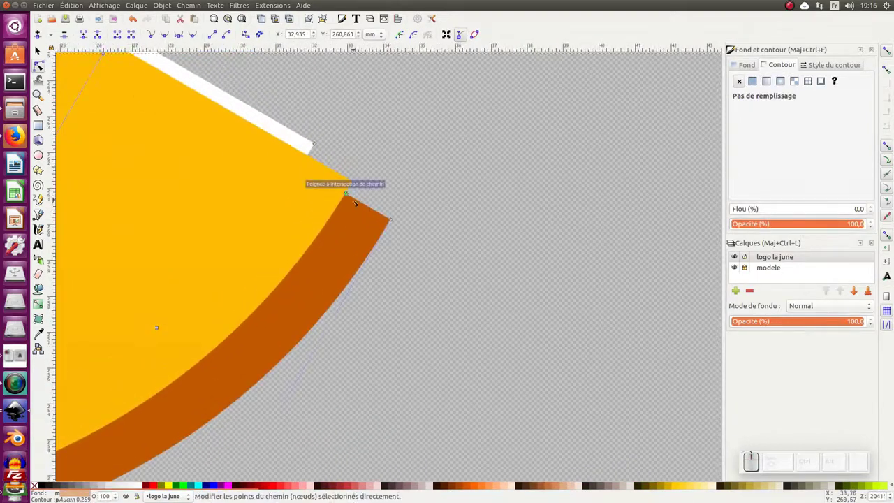
Undo the last two node edits at the shadow's arm tip
{"action": "key", "text": "ctrl+z"}
{"action": "key", "text": "ctrl+z"}
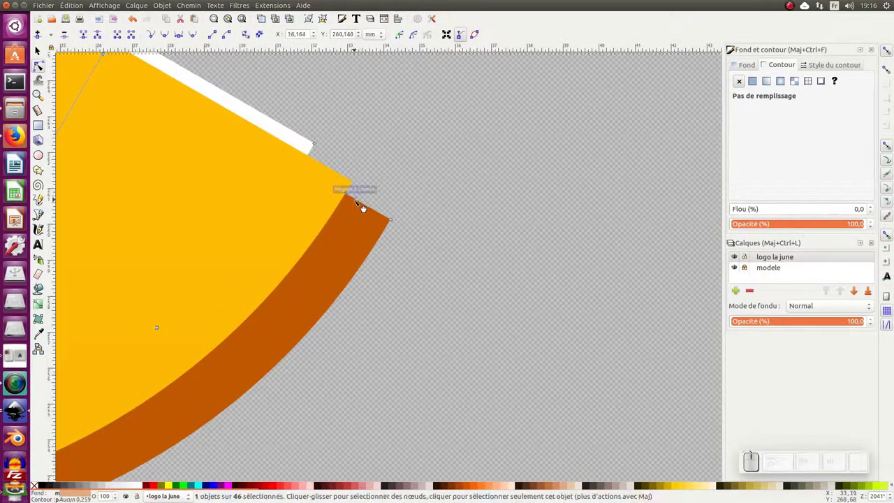
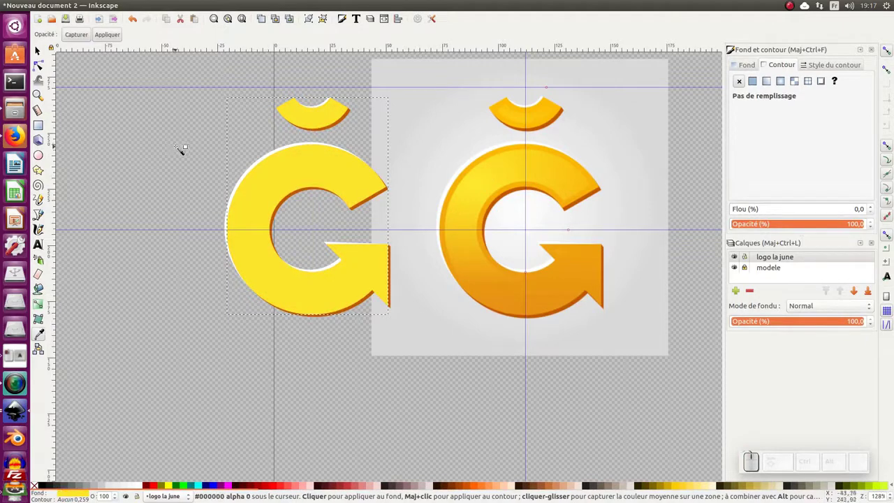
Bring up the path operations to apply a Dynamic Offset to the yellow Ğ copy
{"action": "left_click", "coordinate": [188, 6]}
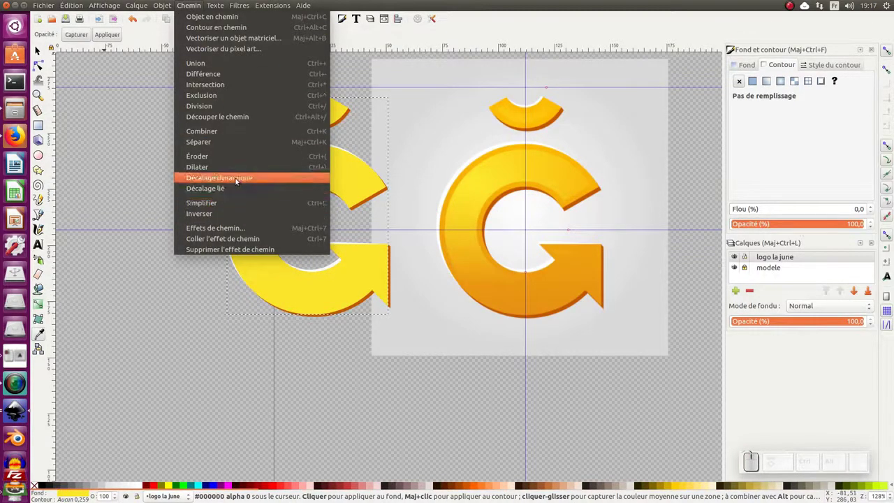
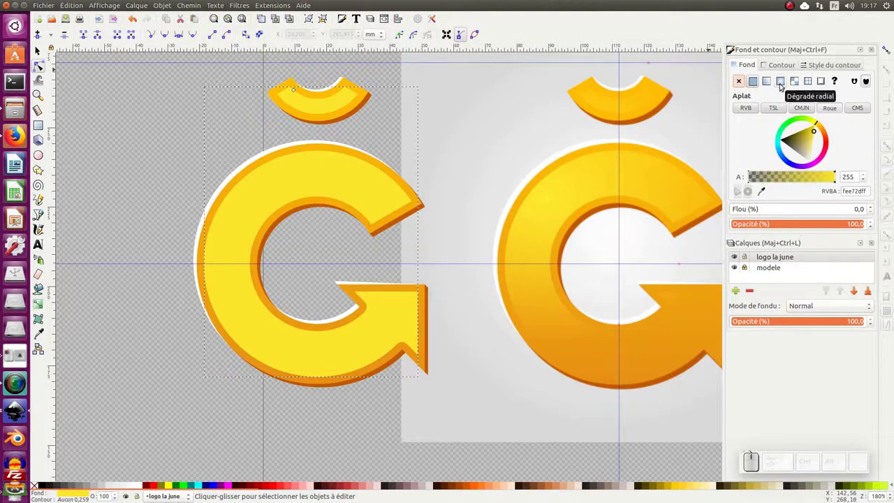
Give the Ğ's inner face a yellow-to-orange radial gradient fill
{"action": "left_click", "coordinate": [785, 83]}
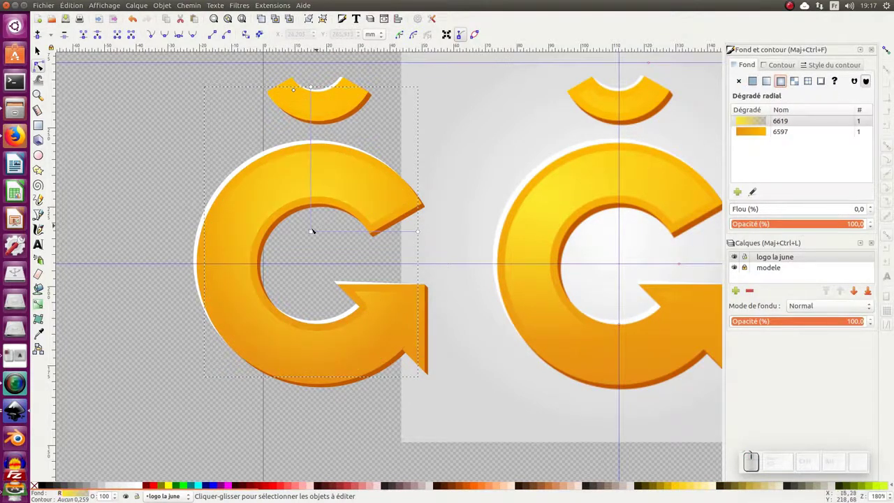